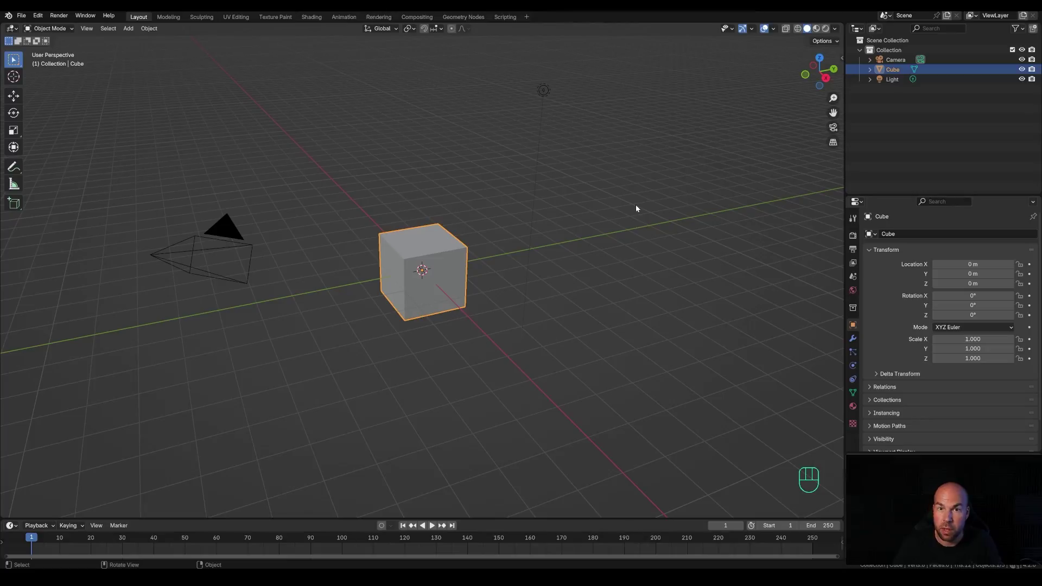
- Box-select the default cube, camera and light and delete them
left_click_drag(158, 48, 598, 406)
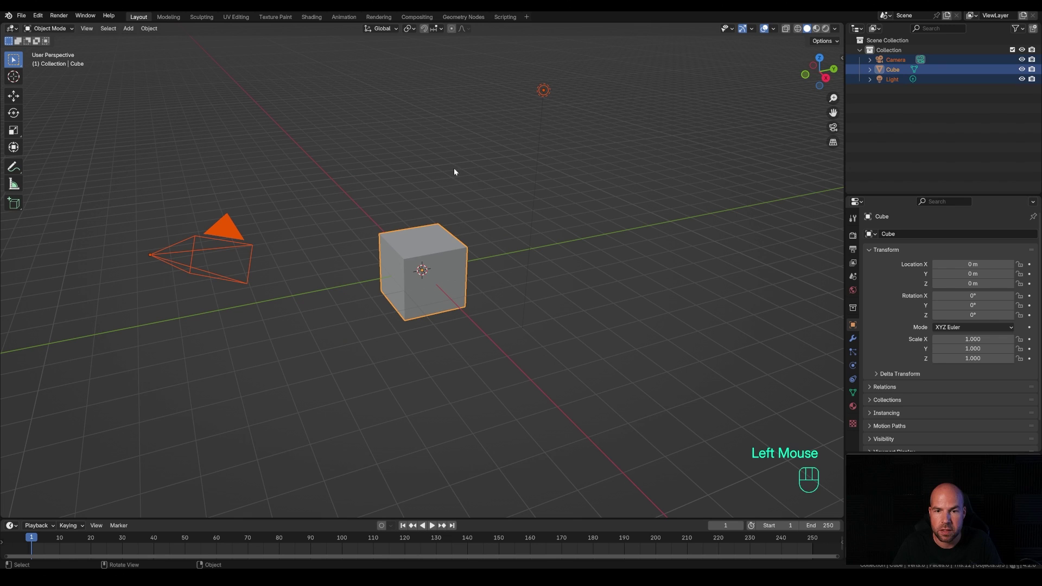
key("x")
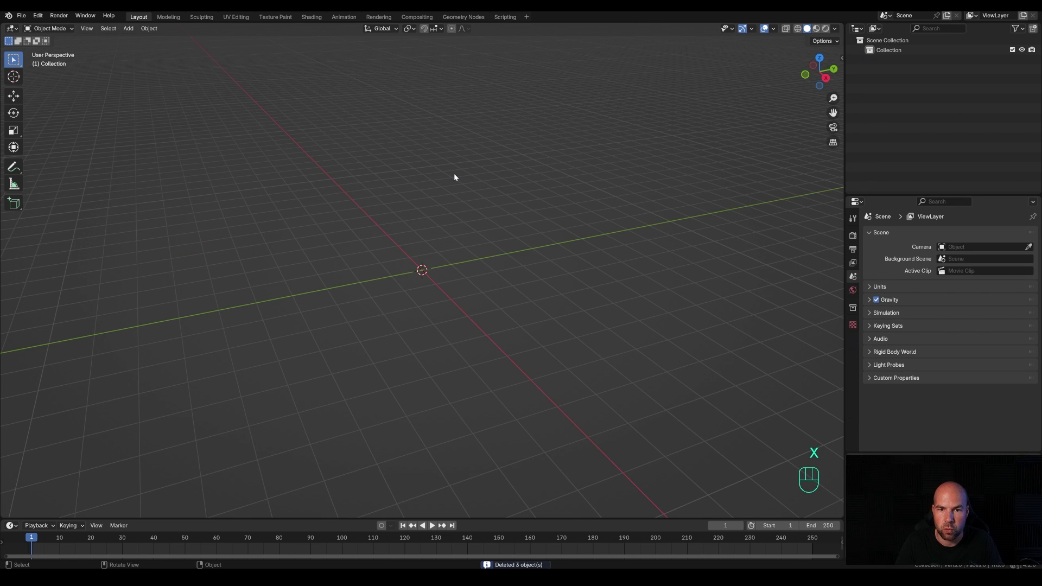
- In front view, add a plane and rotate it 90° on X so it stands upright
key("KP_1")
key("shift+a")
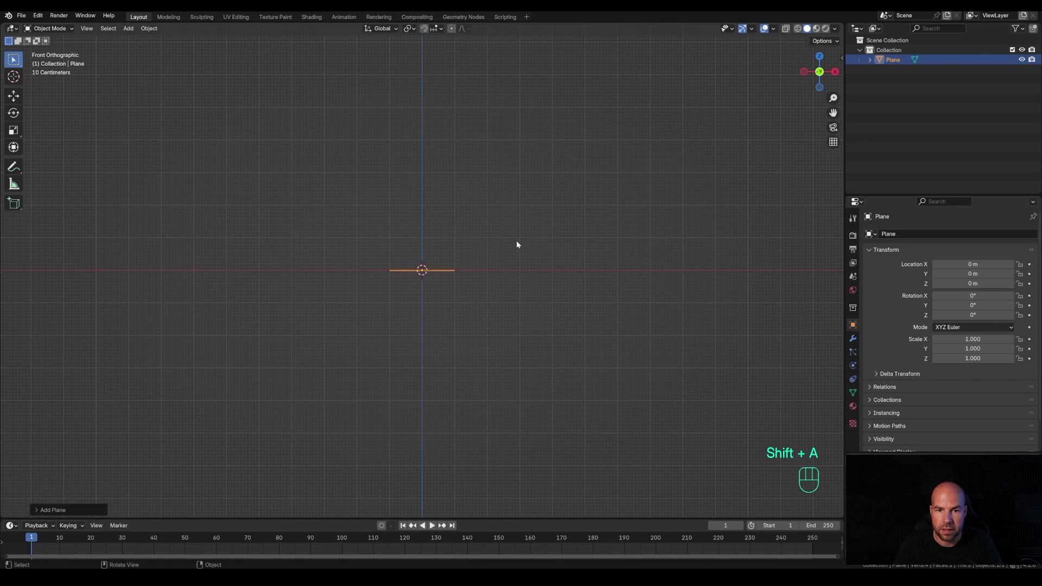
key("r")
key("x")
key("KP_9")
key("KP_0")
key("KP_Enter")
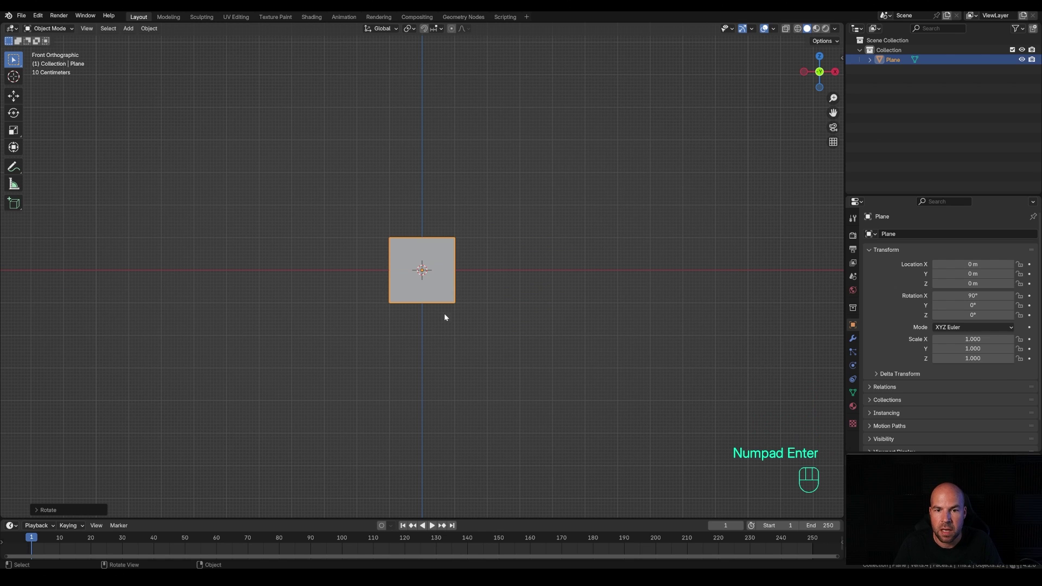
- Raise the plane above the origin and squash it vertically into a wide rectangle in Edit Mode
key("g")
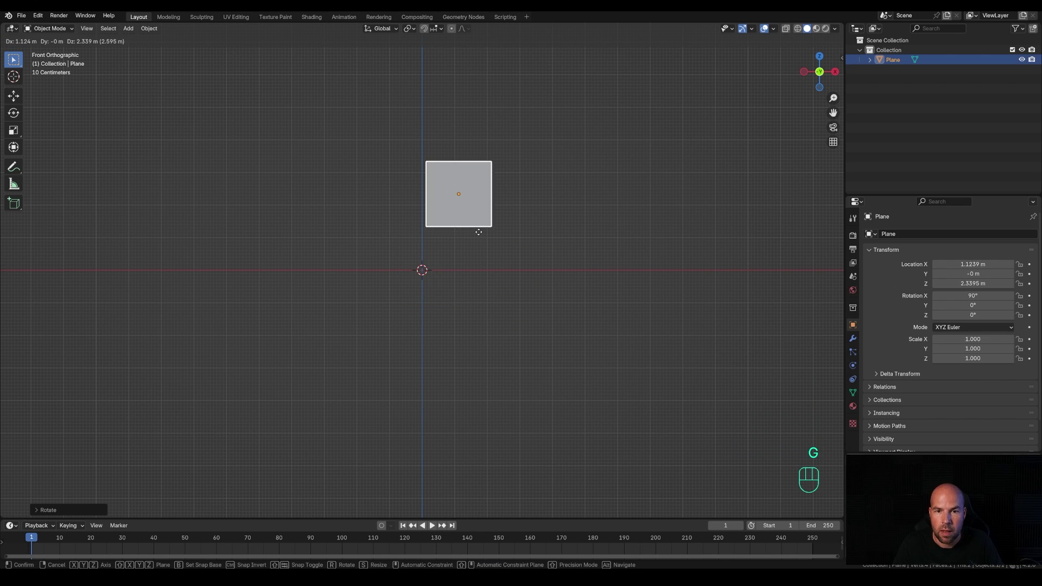
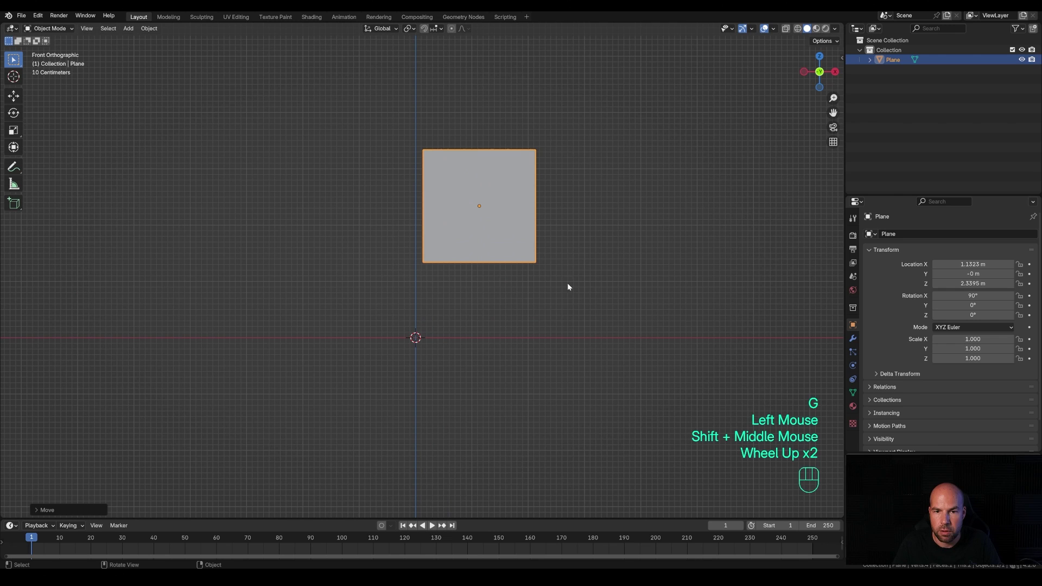
key("Tab")
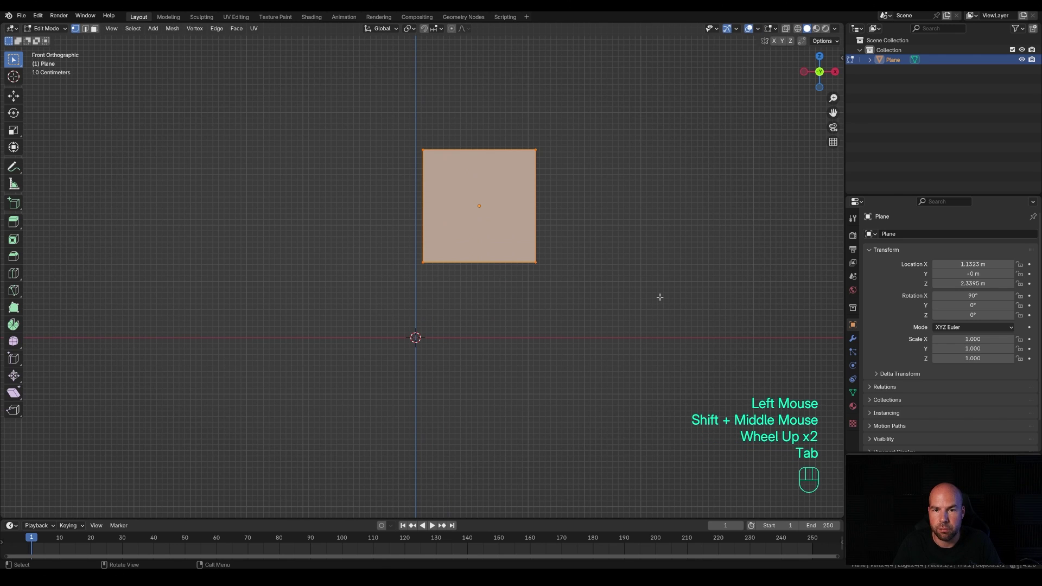
key("s")
key("z")
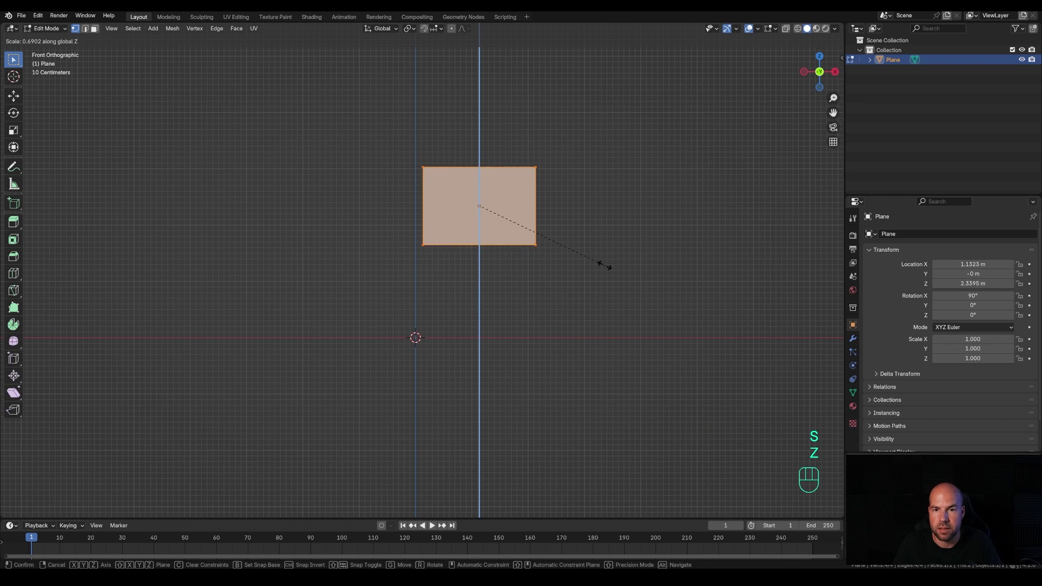
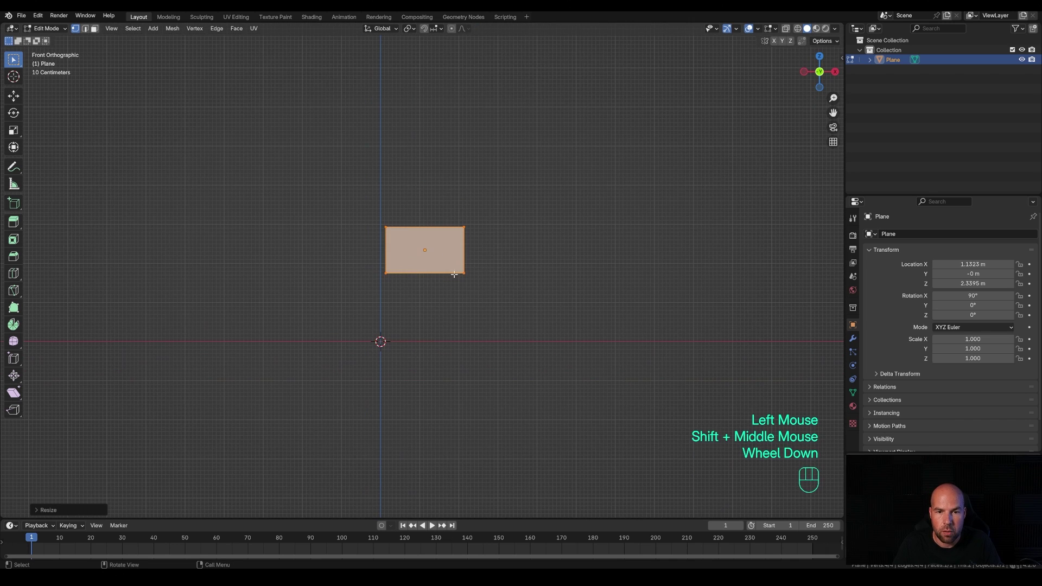
- Add vertical loop cuts and one horizontal cut, making a four-by-two grid
scroll("up", 3)
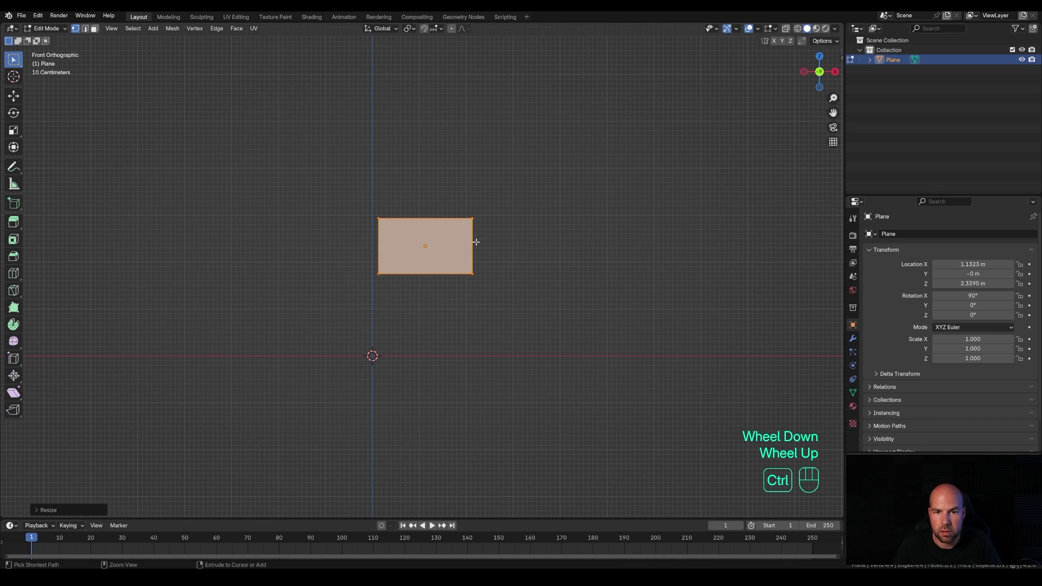
key("ctrl+r")
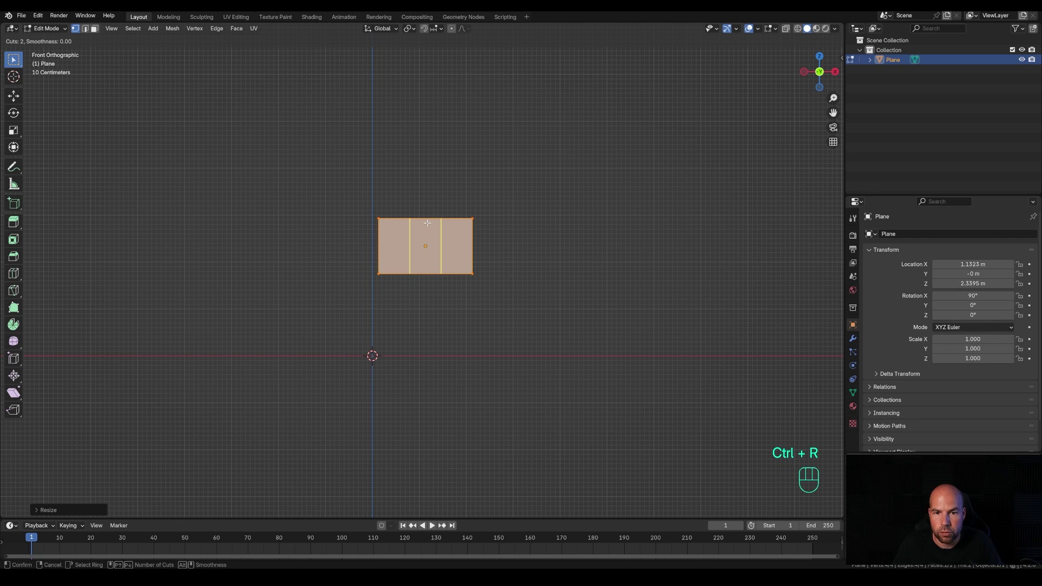
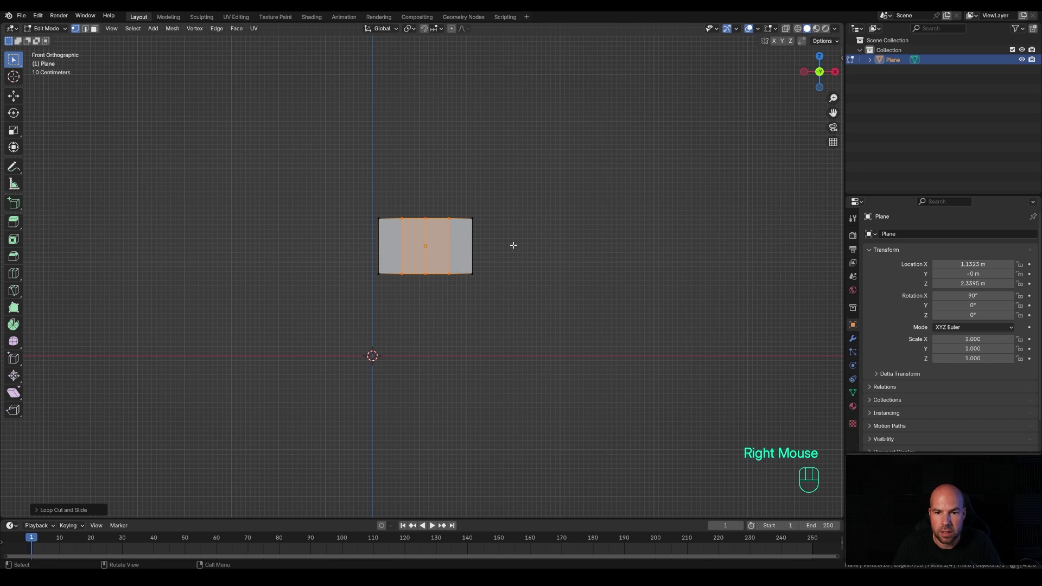
key("ctrl+r")
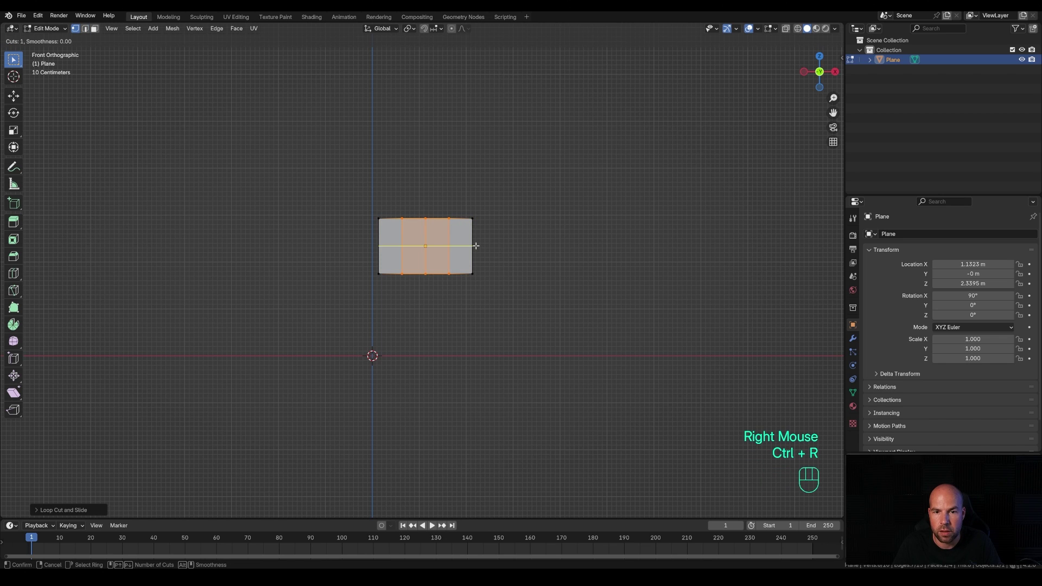
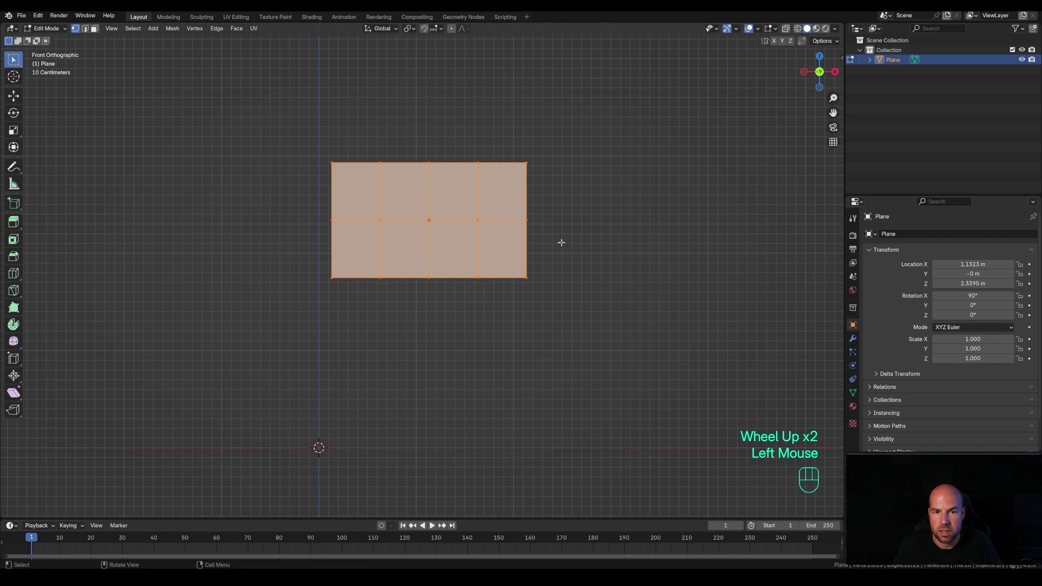
- Adjust the rectangle's height and subdivide it repeatedly into a fine grid, undoing one extra subdivision
key("s")
key("z")
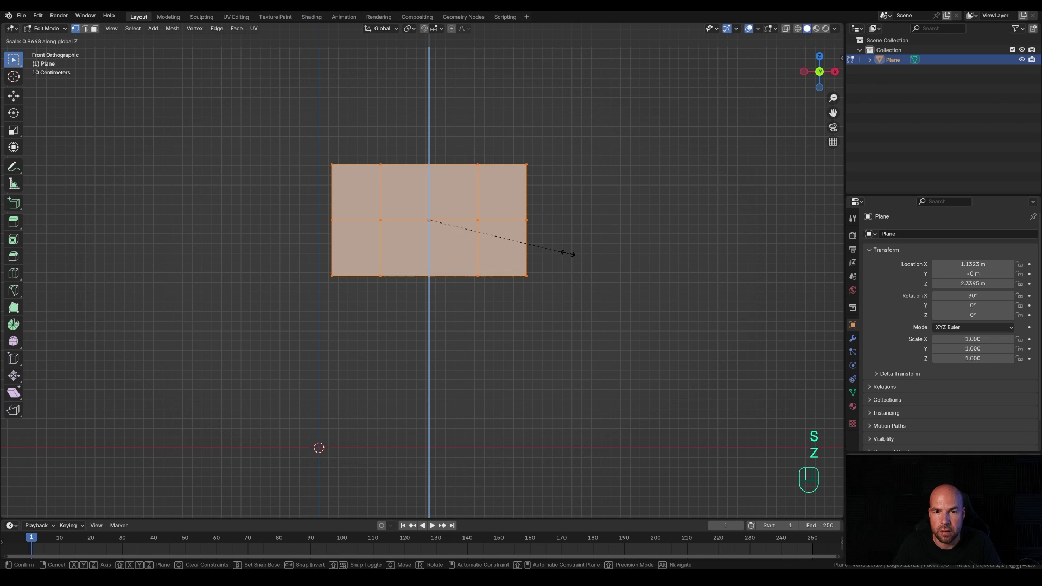
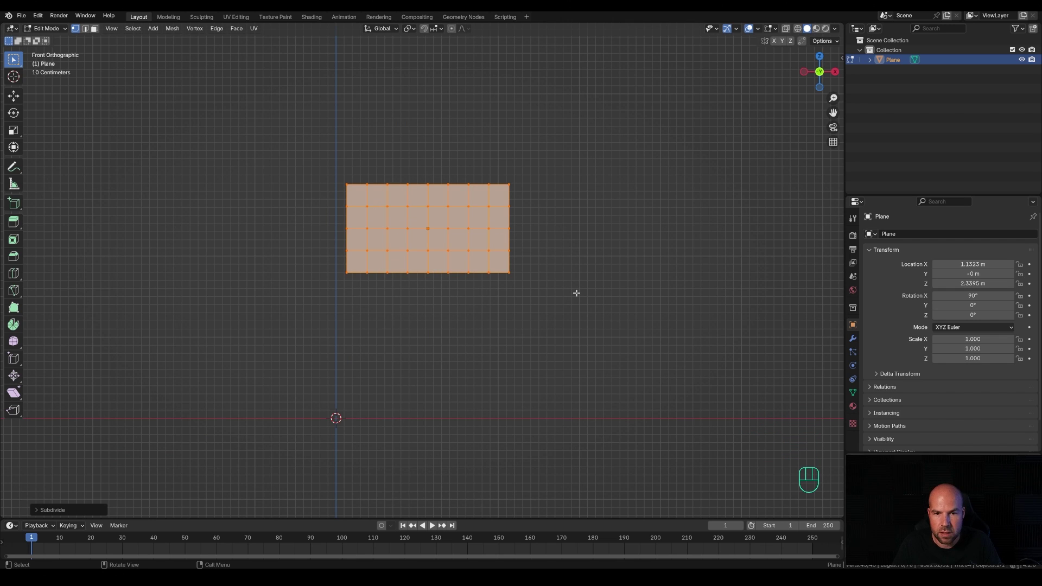
key("shift+r")
key("shift+r")
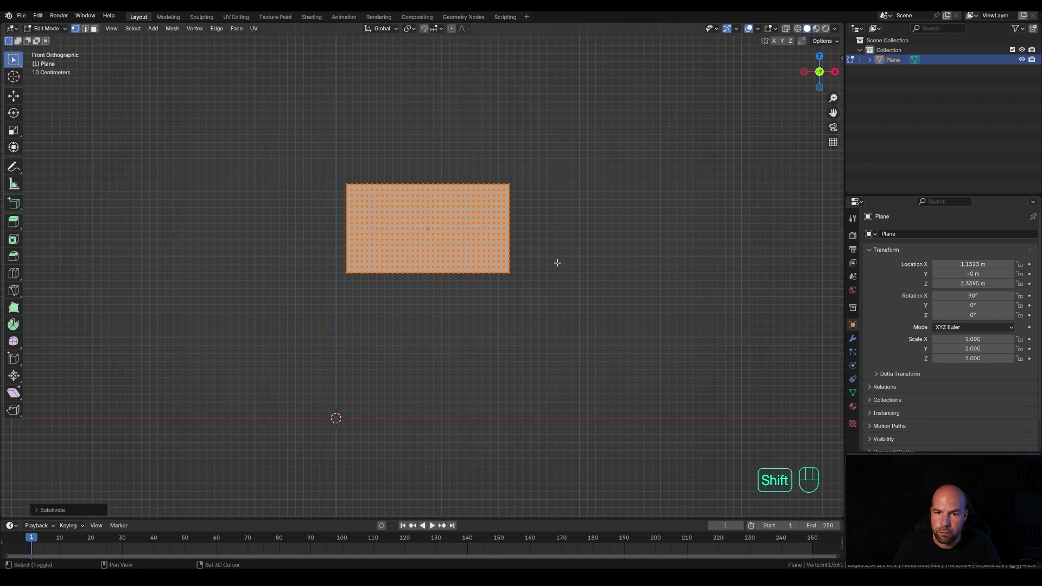
key("shift+r")
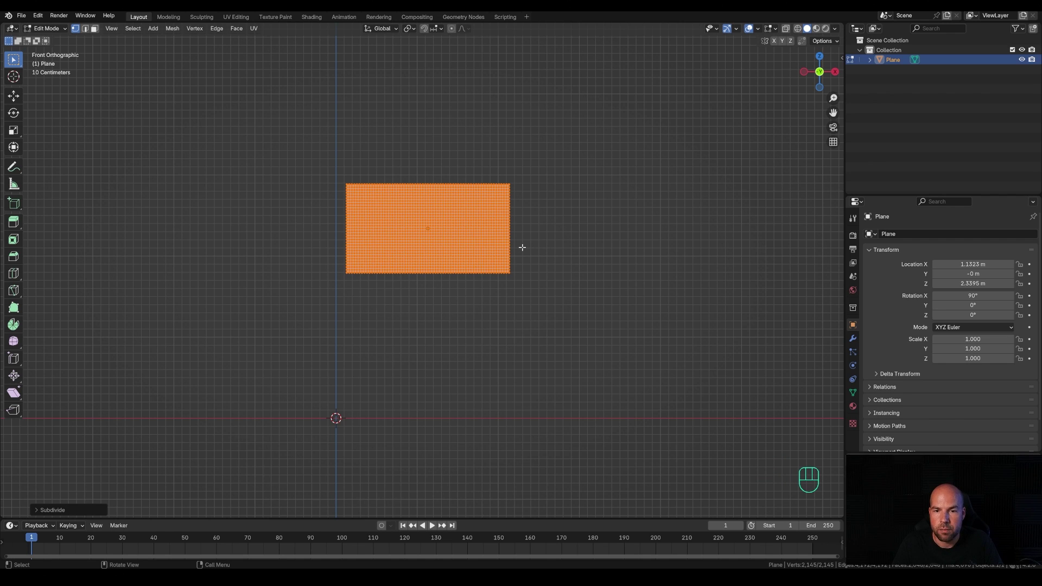
key("ctrl+z")
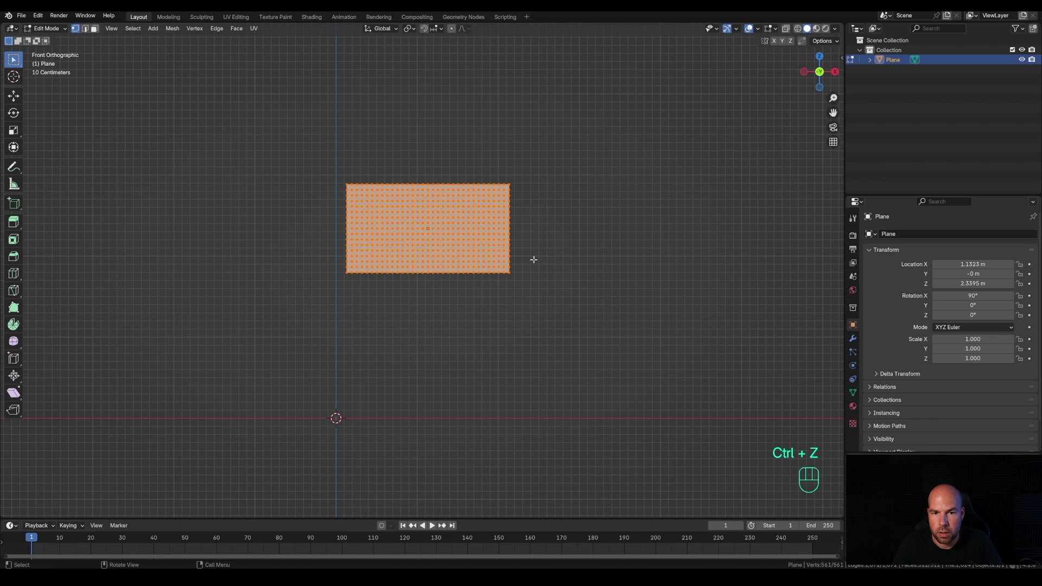
key("shift+r")
- Back in Object Mode, move the plane up to about 3.57 m above the origin
left_click_drag(534, 251, 497, 250)
key("Tab")
scroll("down", 3)
key("g")
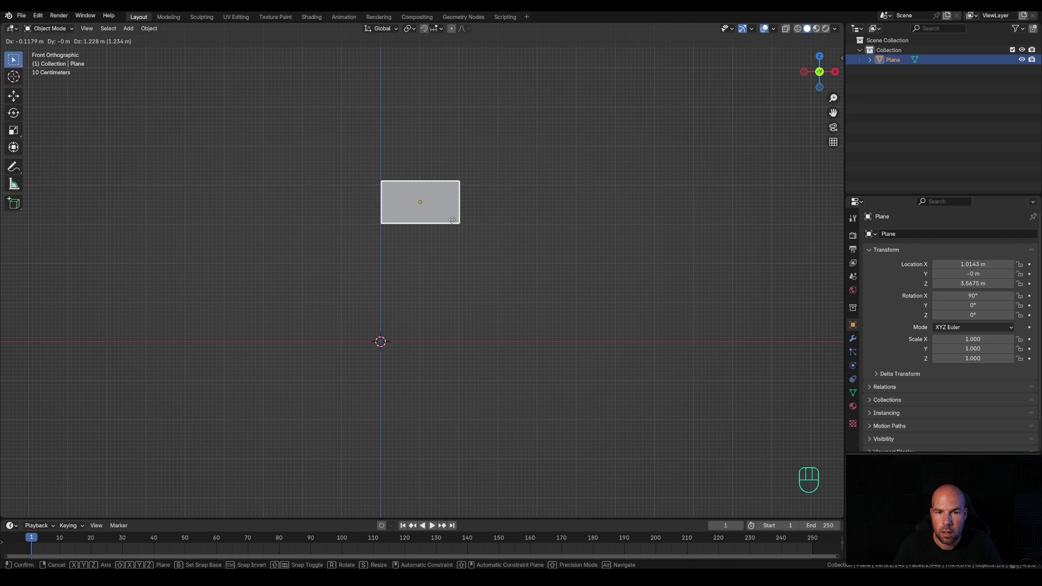
left_click(455, 223)
middle_click(445, 267)
middle_click(440, 300)
scroll("up", 3)
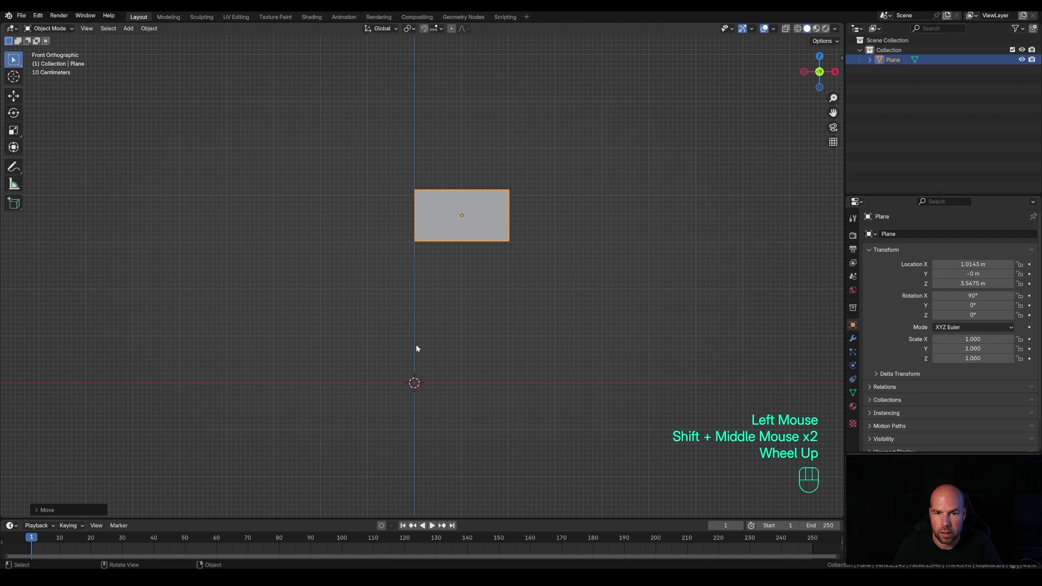
- Add a plane, merge its vertices and extrude one up along Z to form the pole edge
key("shift+a")
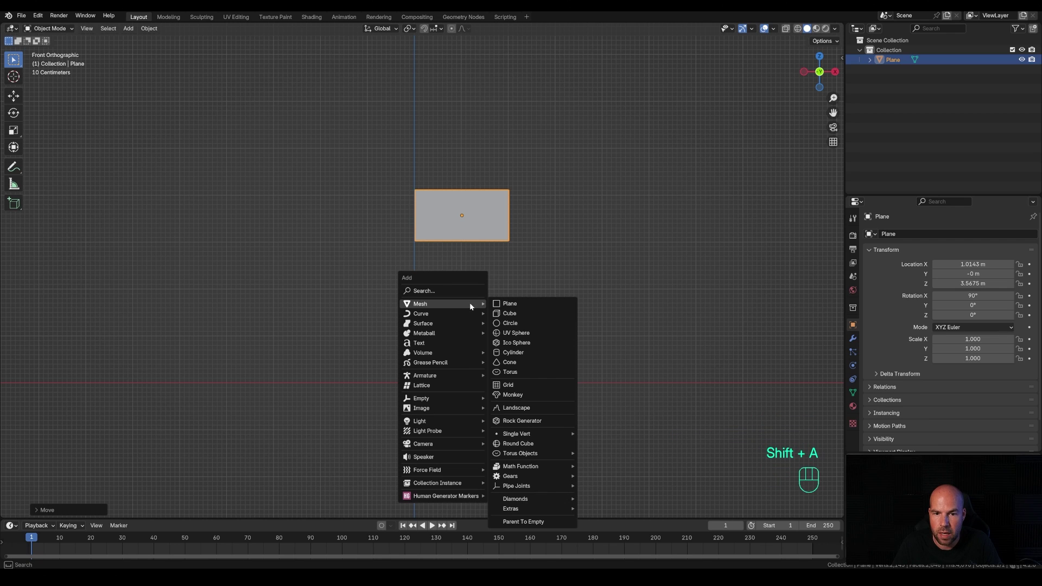
key("Tab")
key("m")
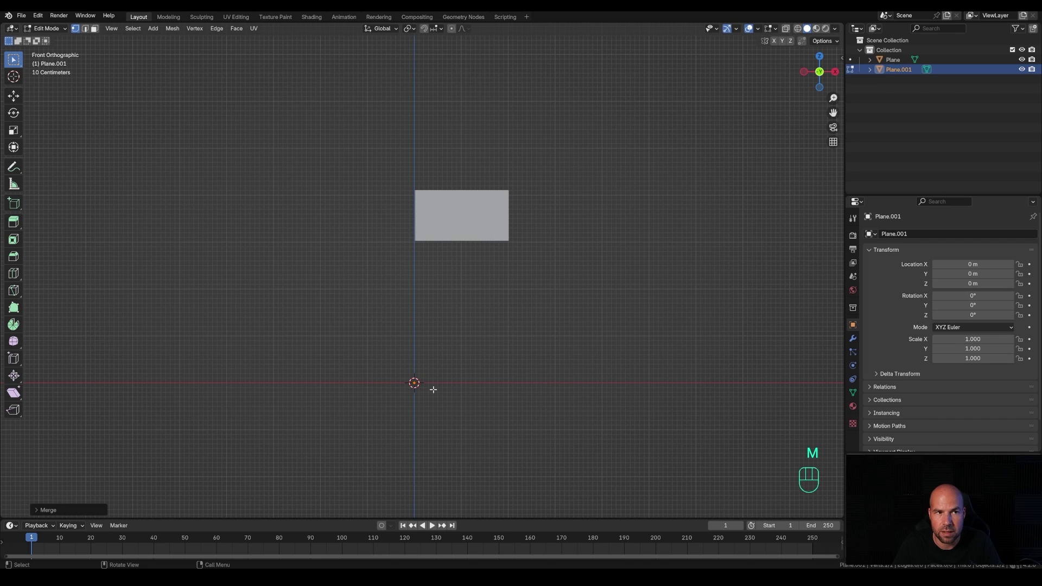
key("e")
key("z")
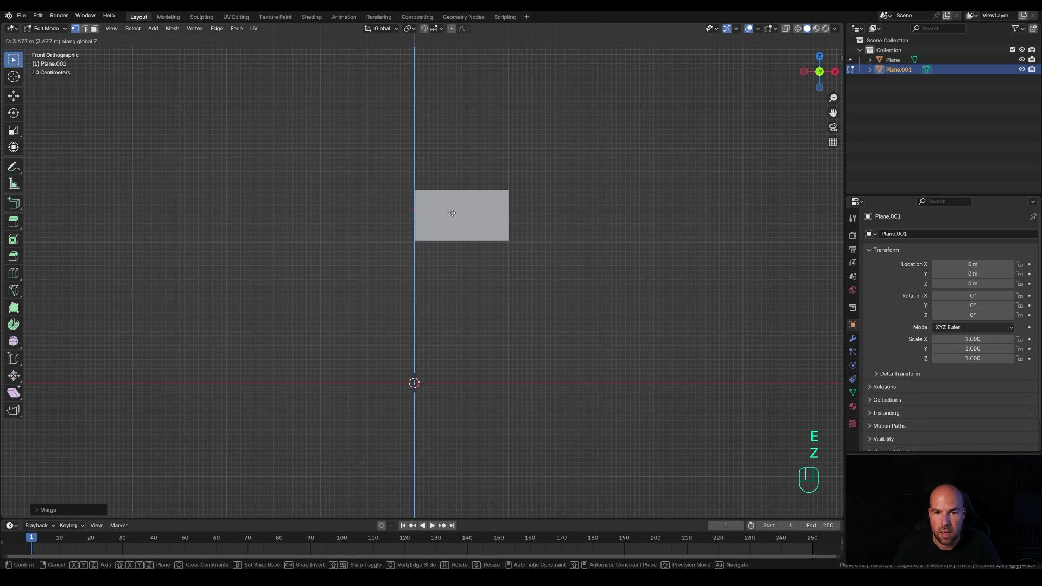
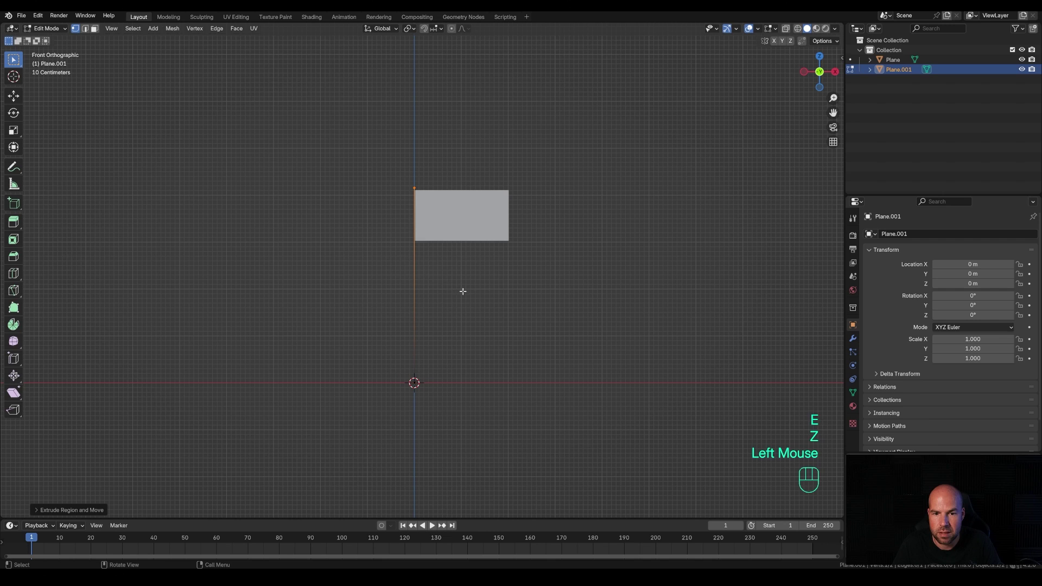
key("Tab")
- Convert the pole to a curve and give it a 0.039 m bevel depth with filled caps
right_click(440, 258)
key("Tab")
left_click_drag(427, 274, 493, 313)
left_click(855, 384)
left_click(885, 394)
scroll("down", 3)
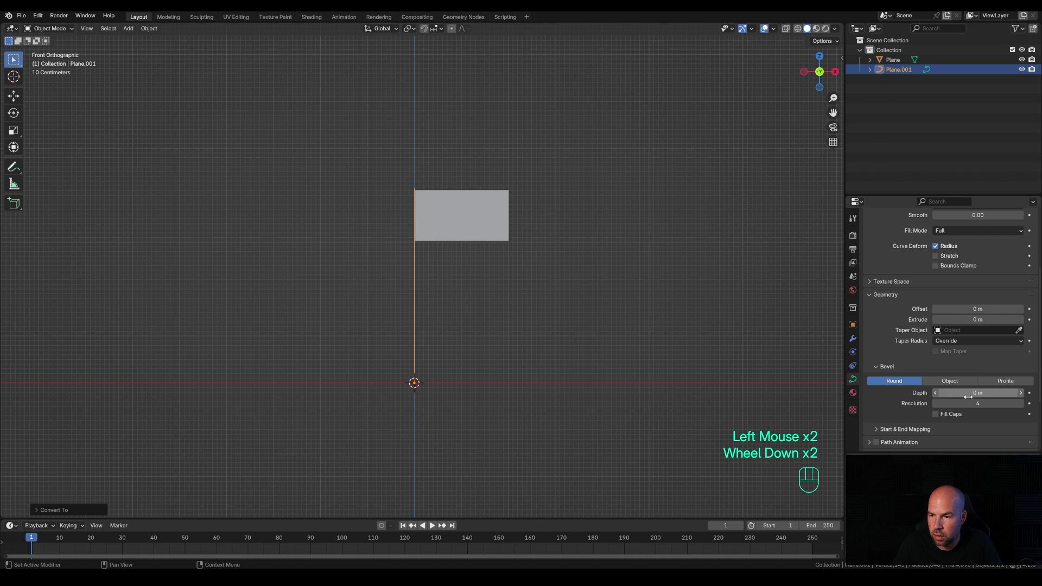
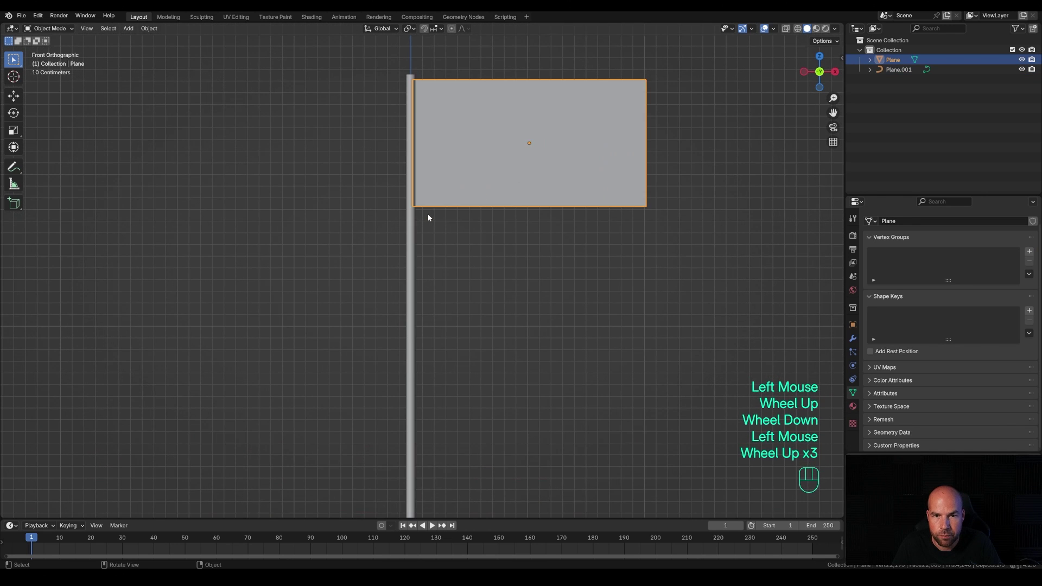
- Slide the flag plane along X against the pole and enter Edit Mode on its mesh
key("g")
key("x")
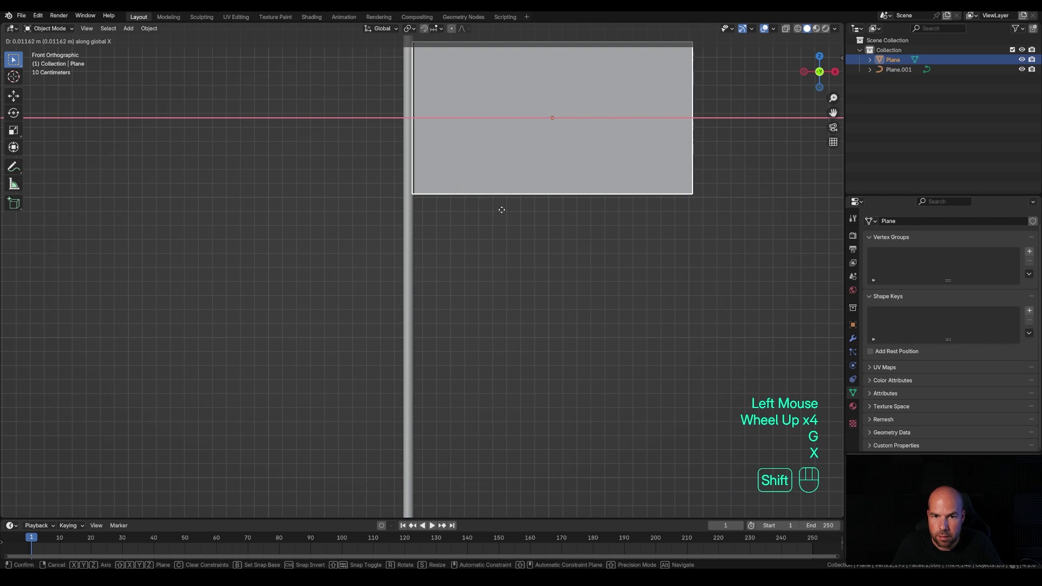
left_click(514, 213)
scroll("down", 3)
key("Tab")
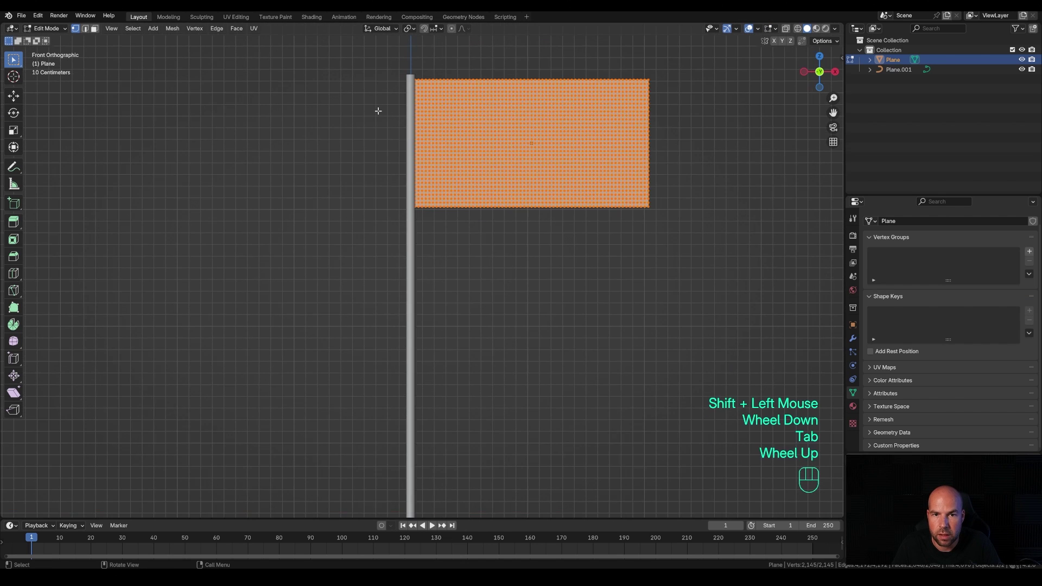
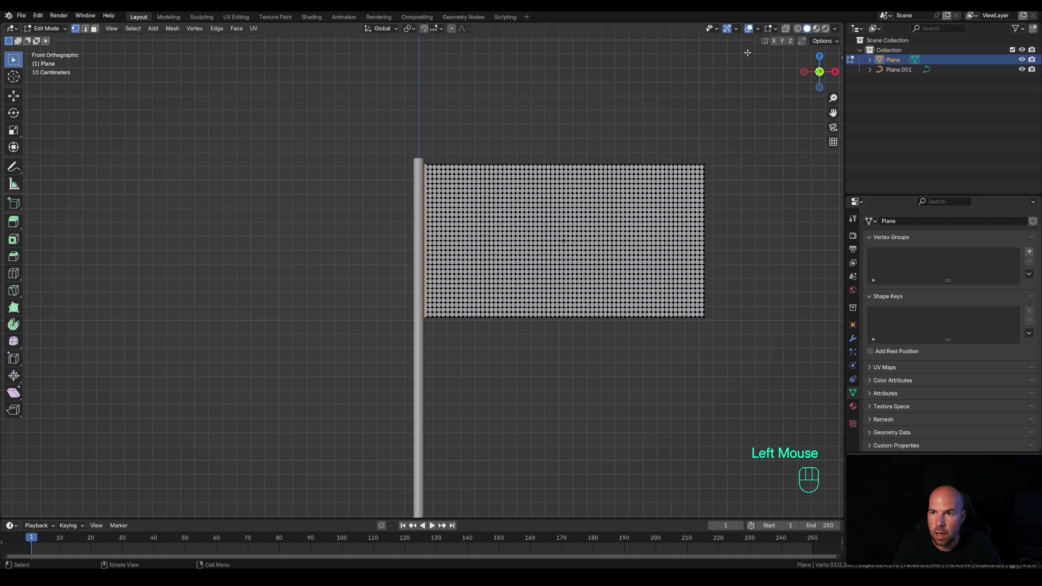
- Create vertex group Group and assign the pole-side column of vertices to it
left_click(789, 33)
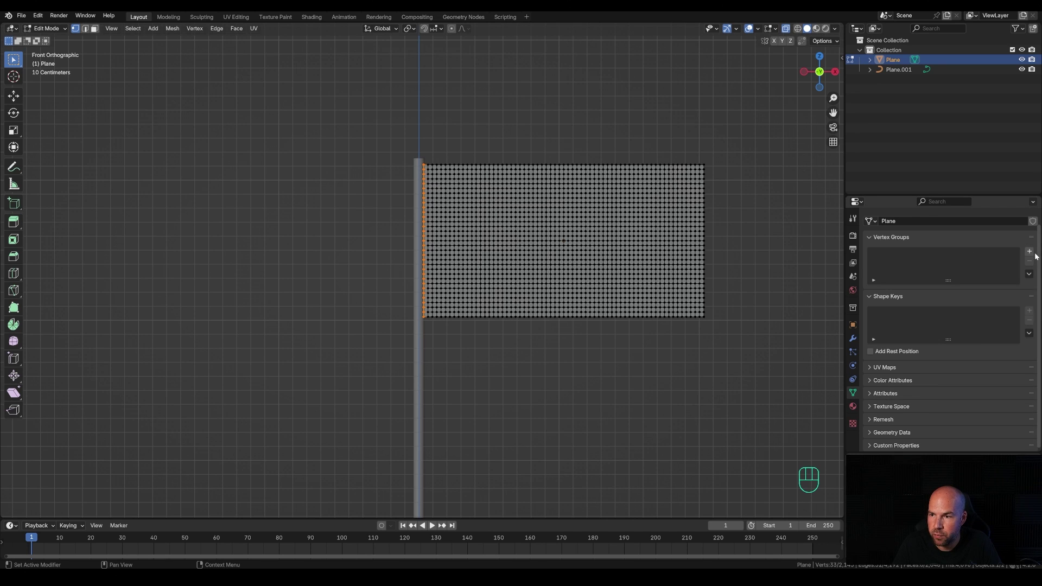
left_click(1035, 256)
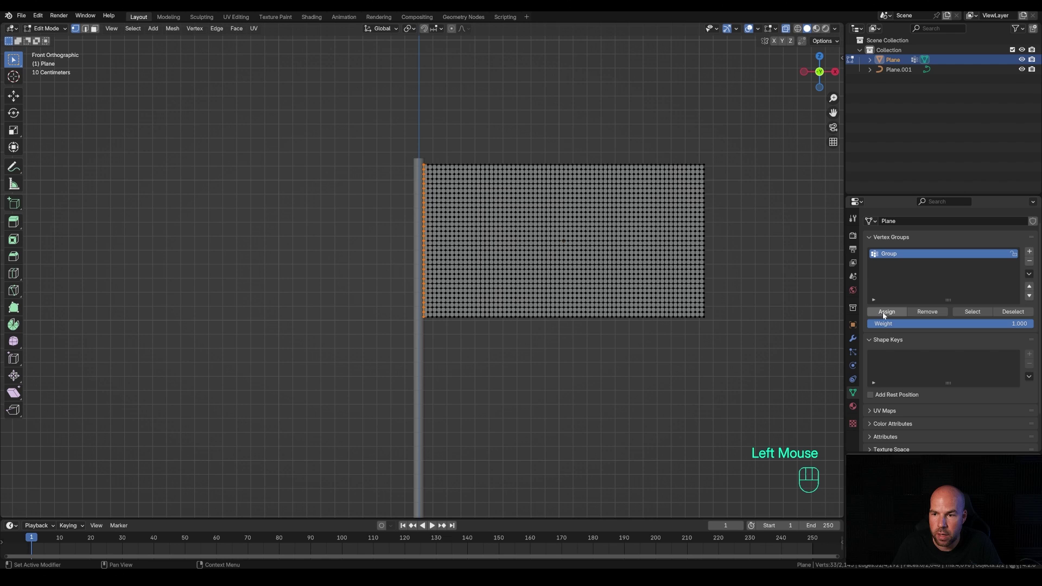
left_click(886, 316)
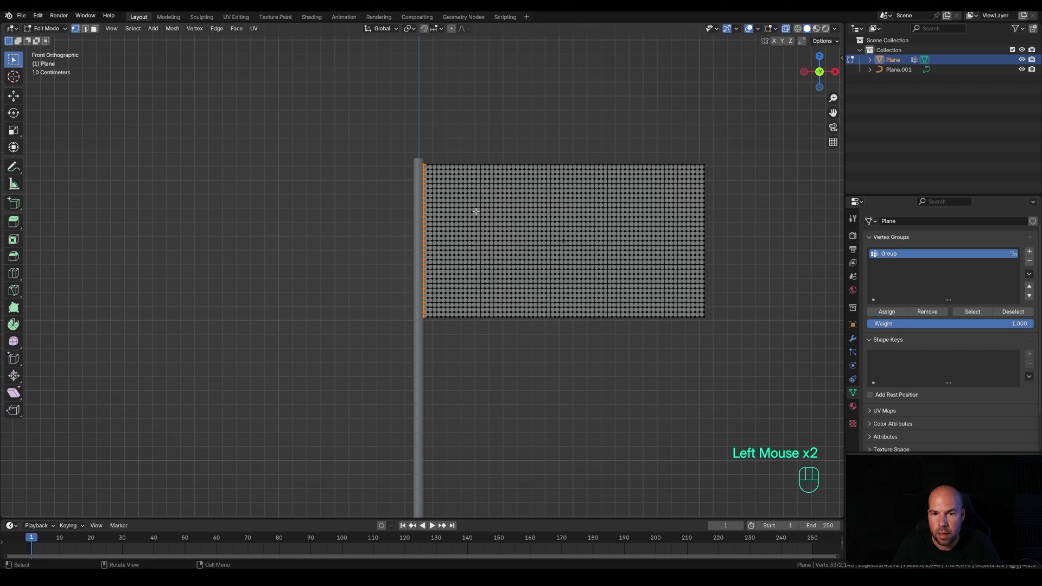
key("Tab")
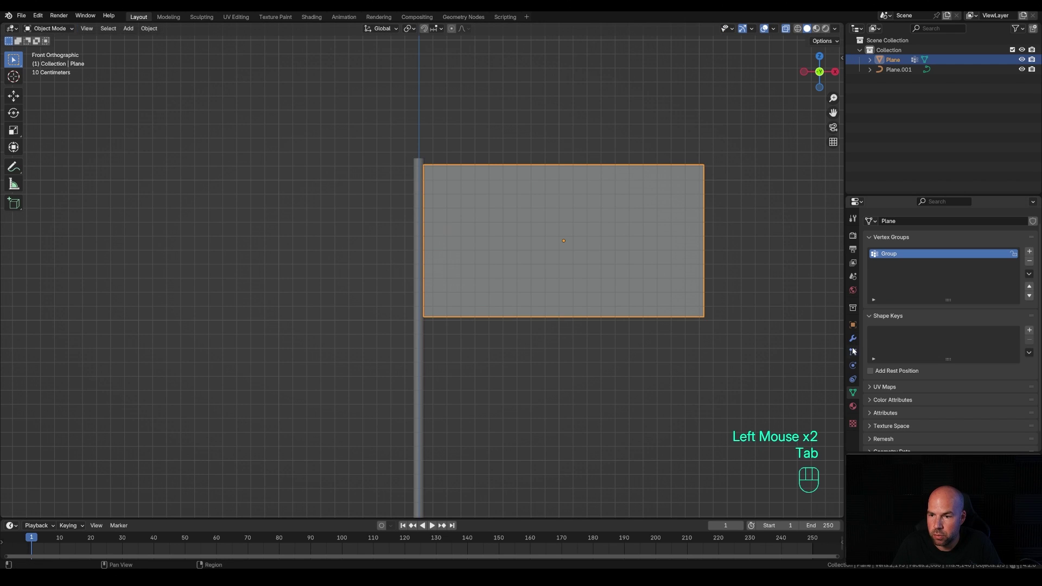
- Add cloth physics to the flag with Group as its pin group
left_click(854, 367)
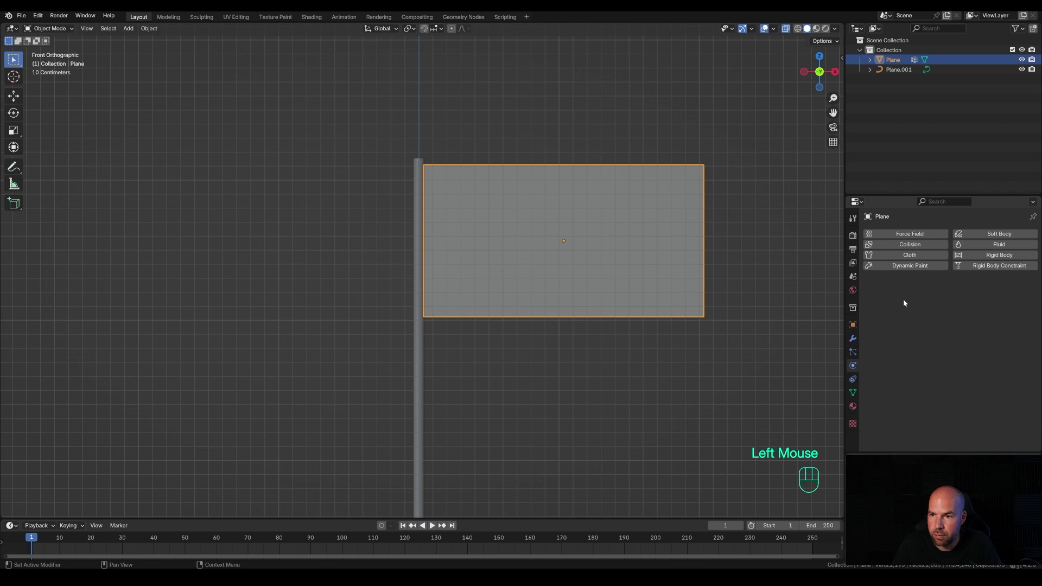
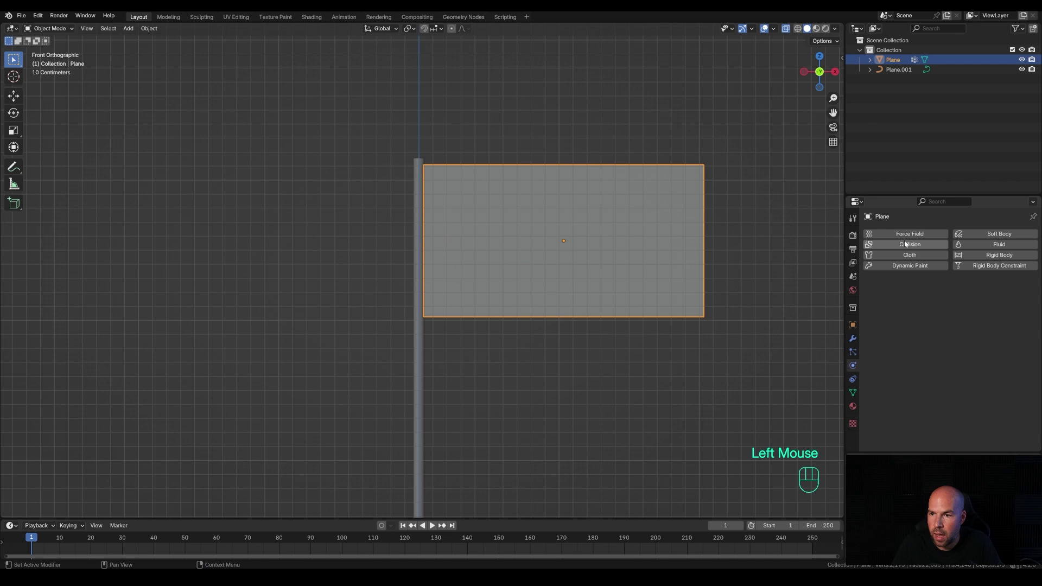
left_click(903, 257)
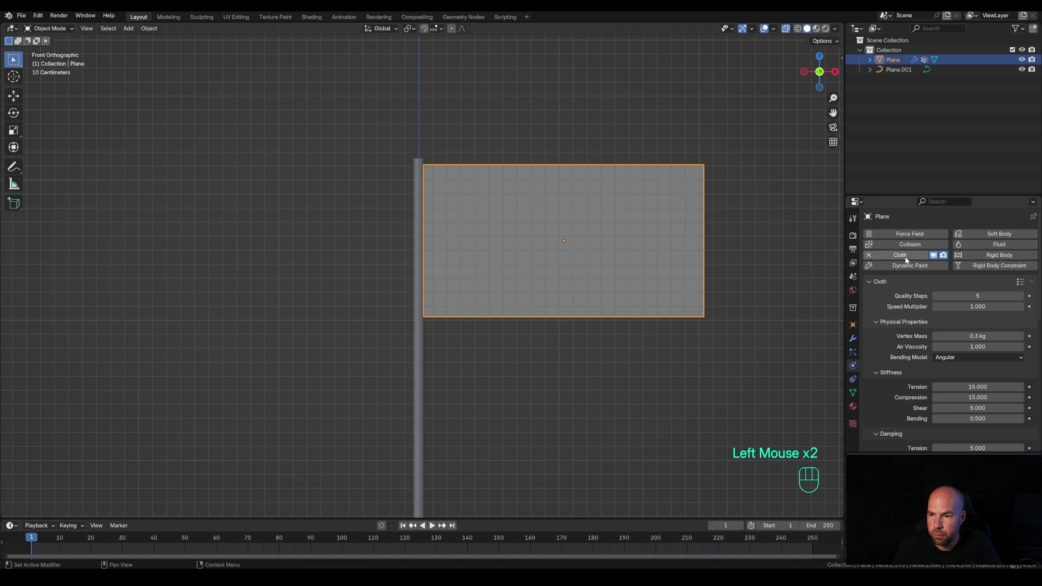
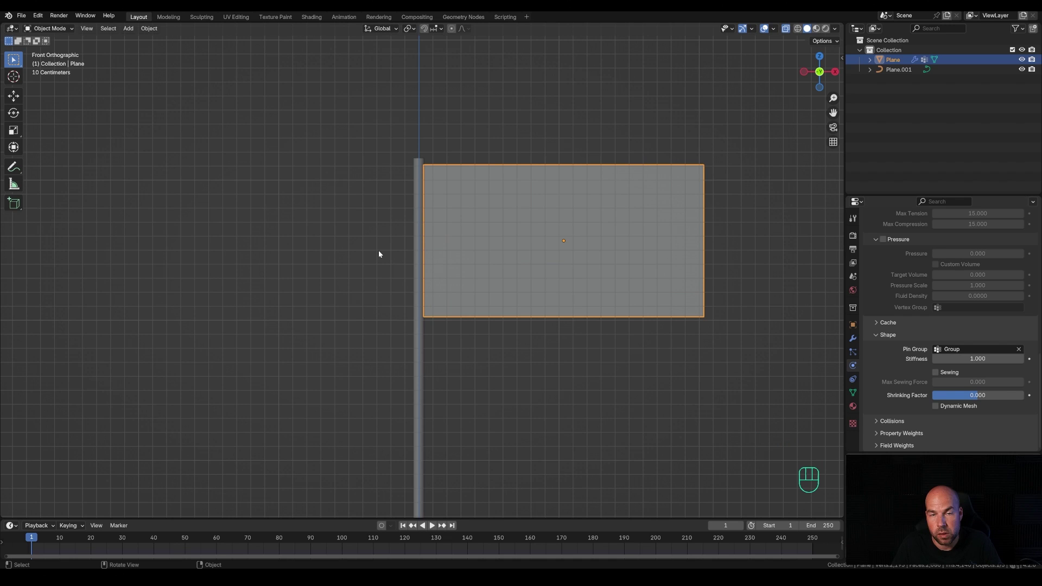
key("ctrl+z")
scroll("down", 3)
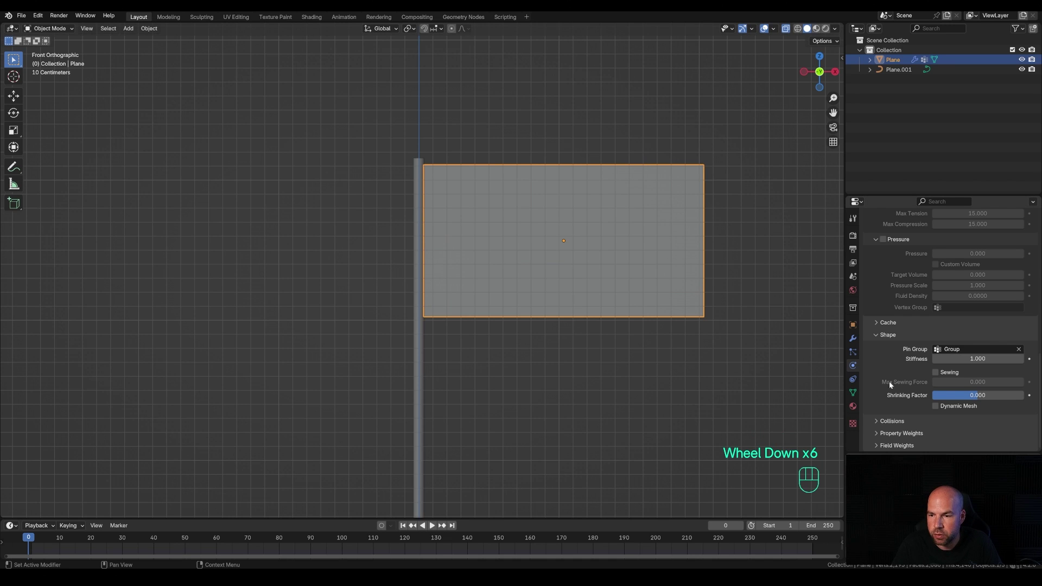
left_click(888, 423)
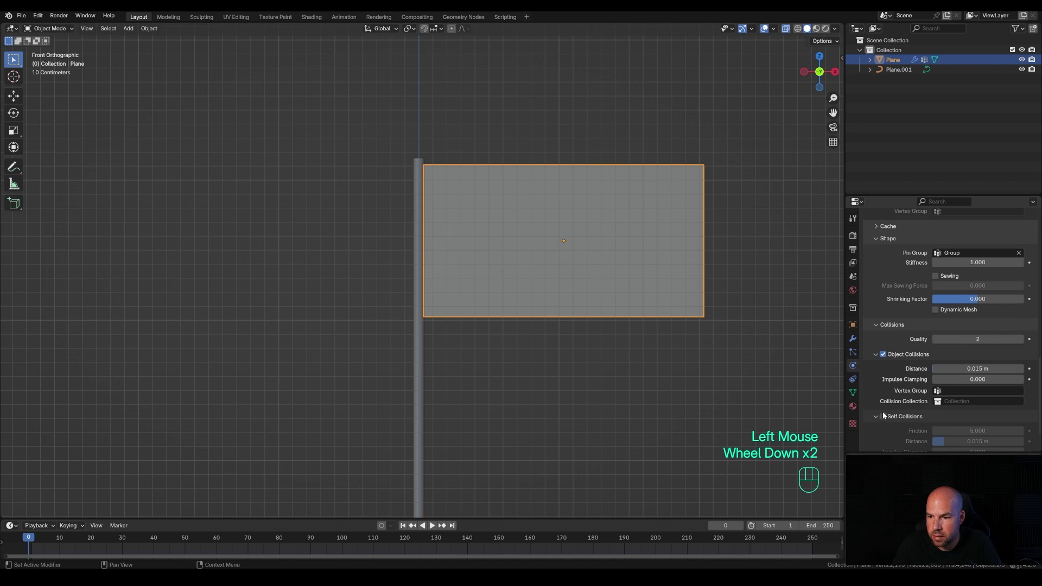
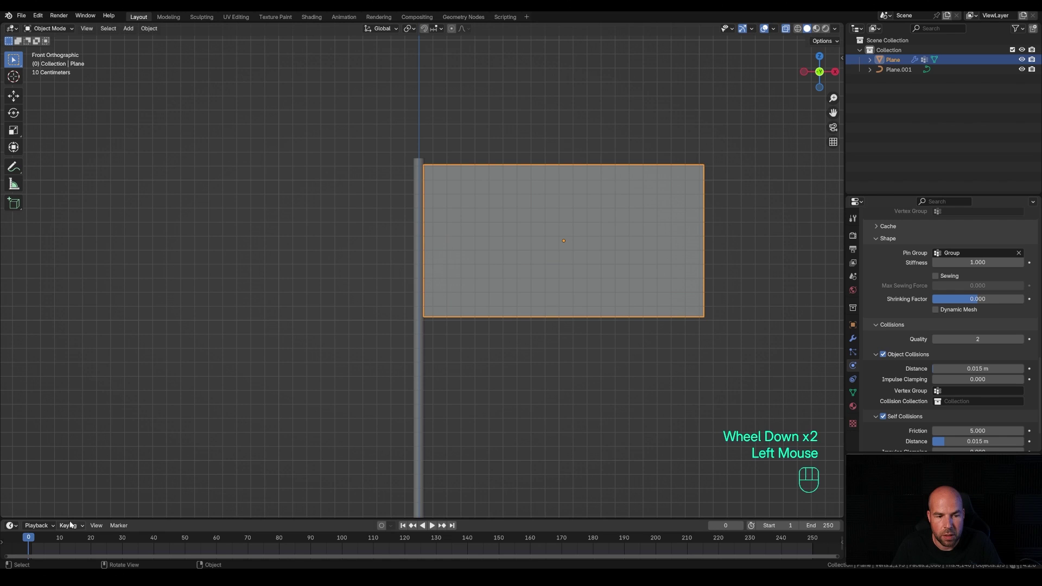
- Play the simulation to see the flag drape from the pole, then rewind to frame 0
key("space")
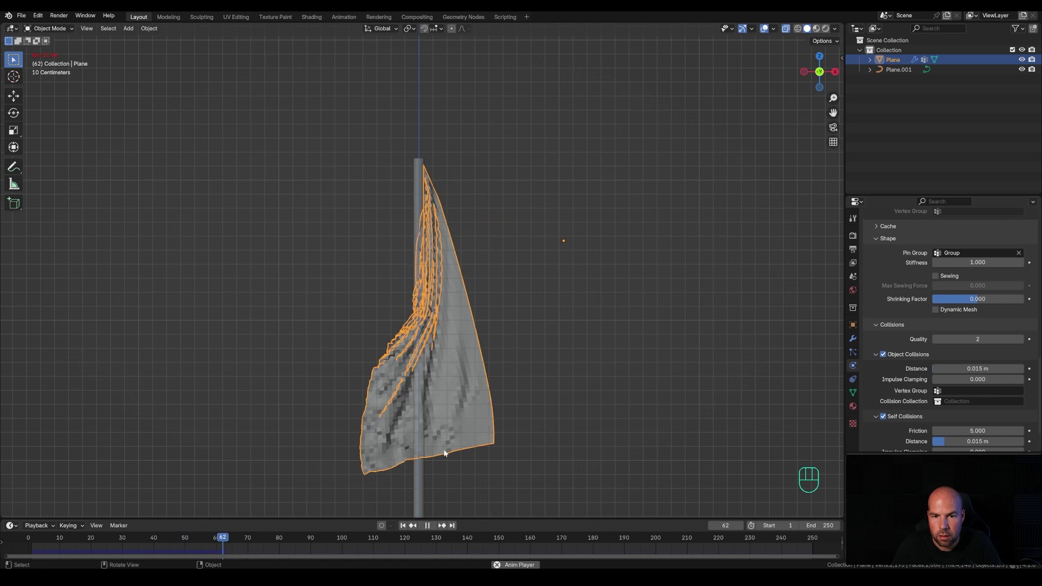
key("space")
left_click(248, 540)
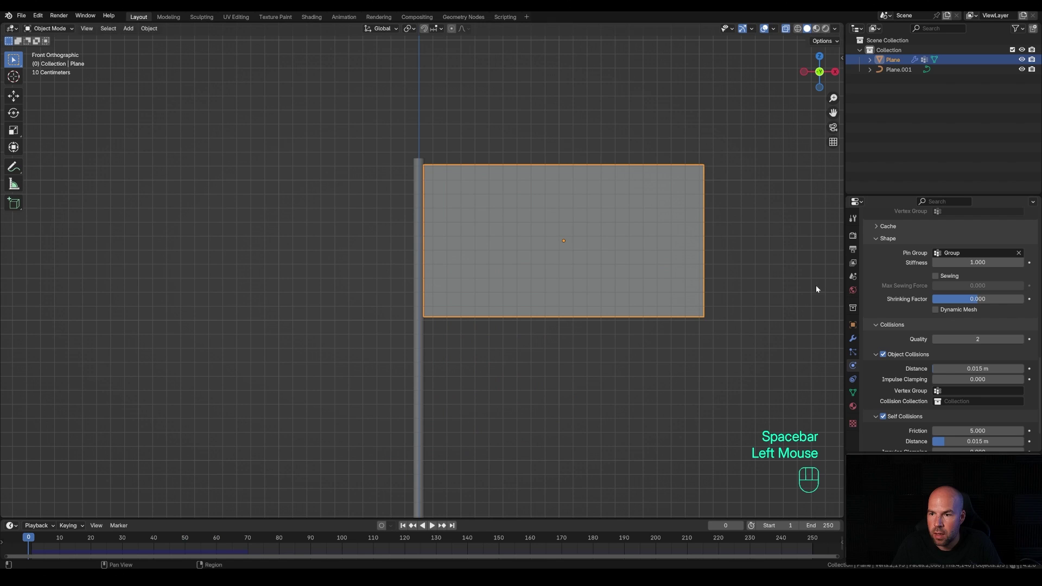
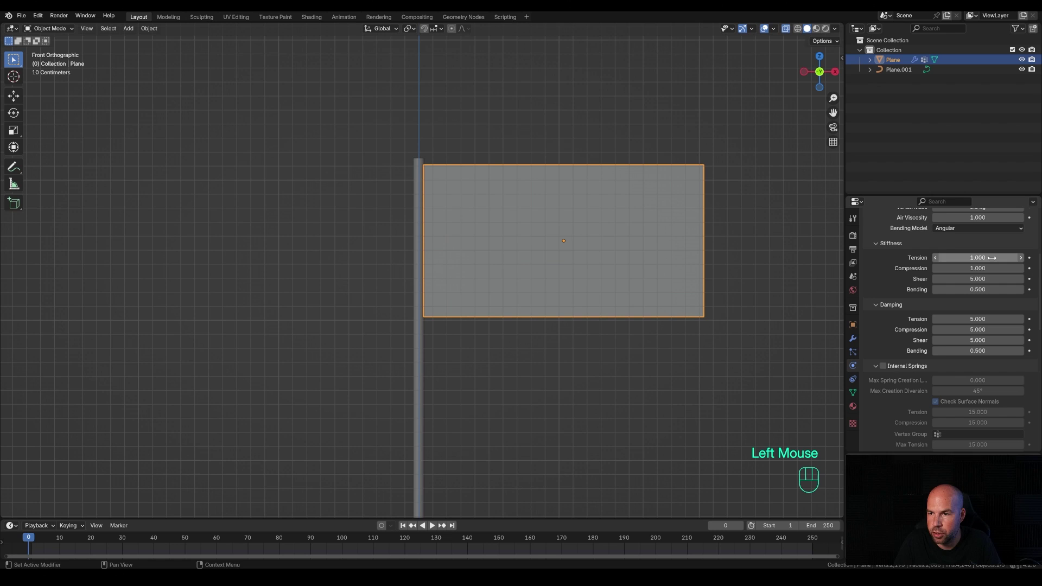
- Replay with tension and compression stiffness at 1, then zoom out to the whole pole
scroll("down", 3)
key("space")
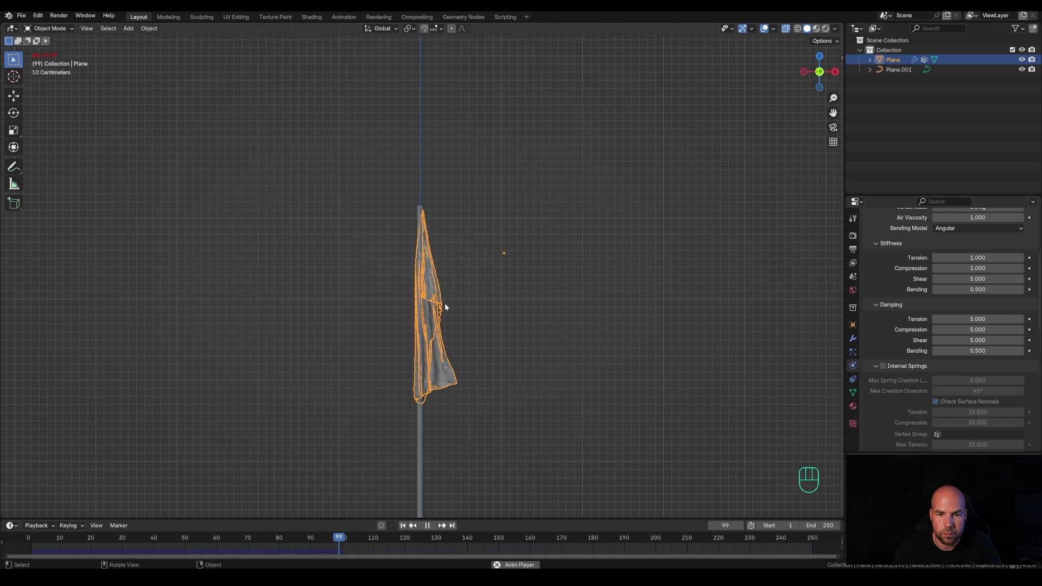
key("space")
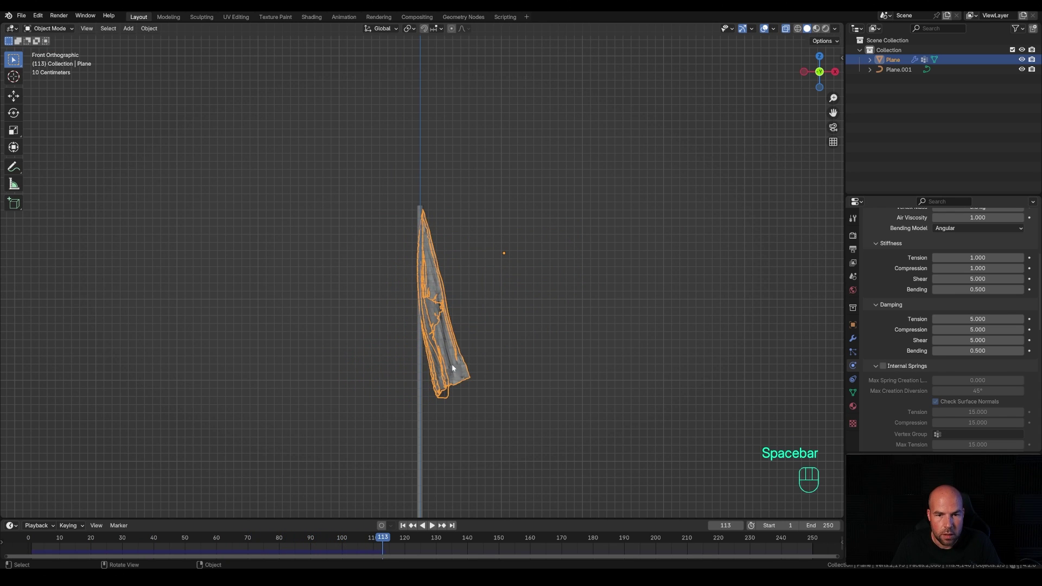
left_click_drag(365, 542, 840, 538)
- Place the Wind field beside the flag at its height, turned to blow sideways
left_click_drag(537, 360, 544, 309)
key("shift+a")
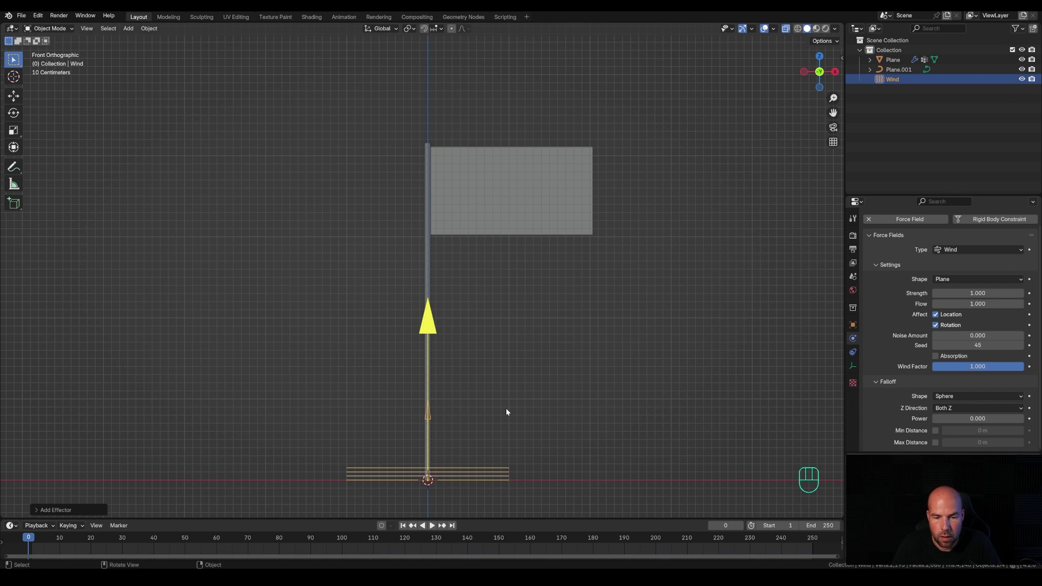
key("r")
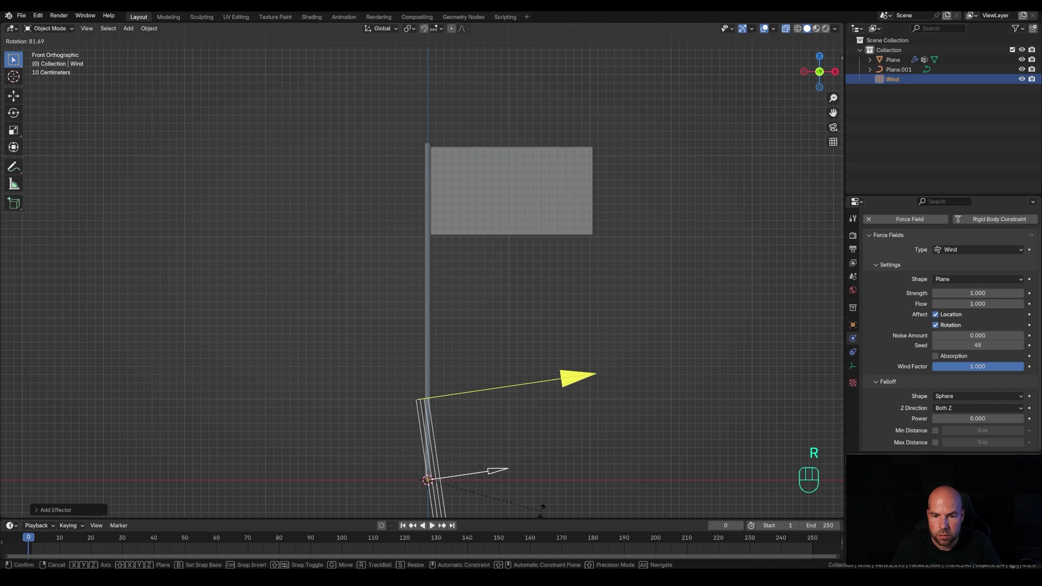
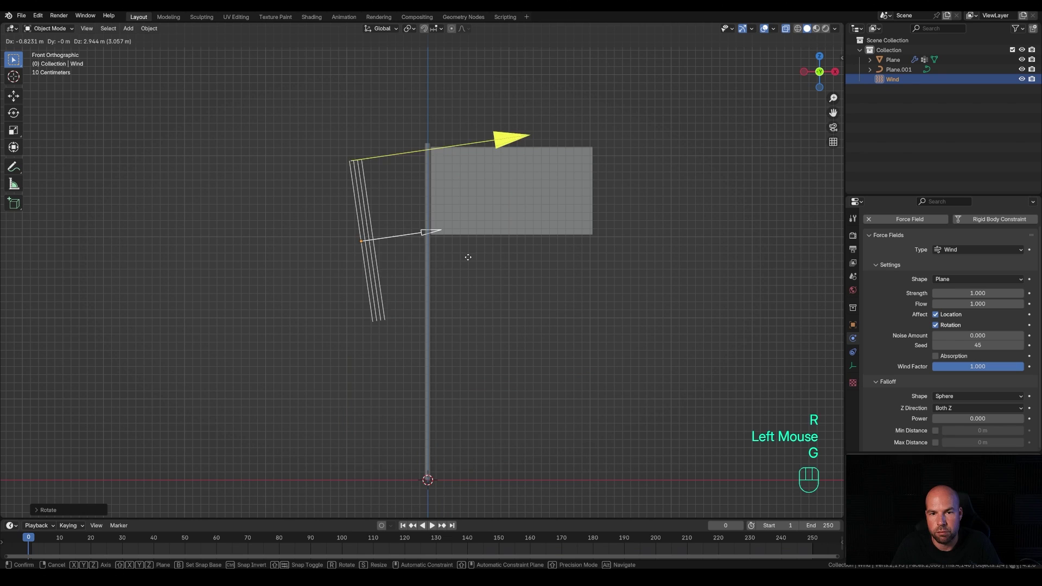
left_click(477, 265)
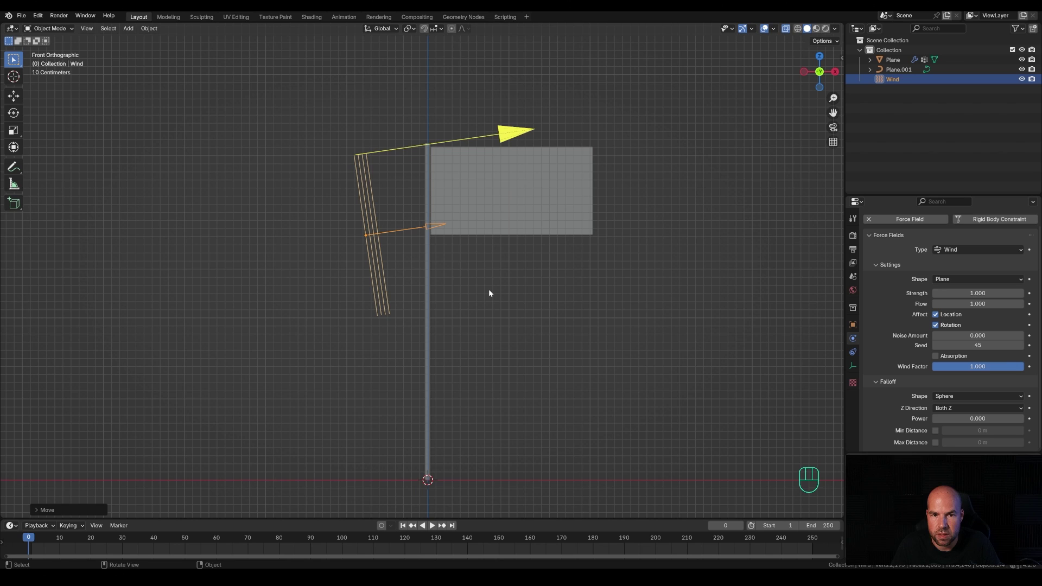
- Rotate the Wind field about the vertical Z axis toward the flag
key("r")
key("z")
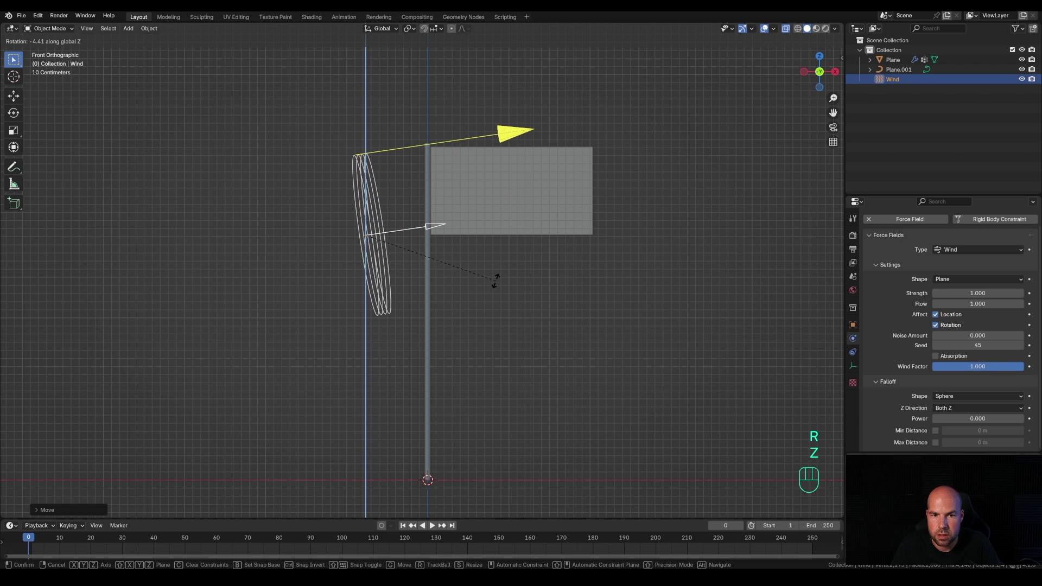
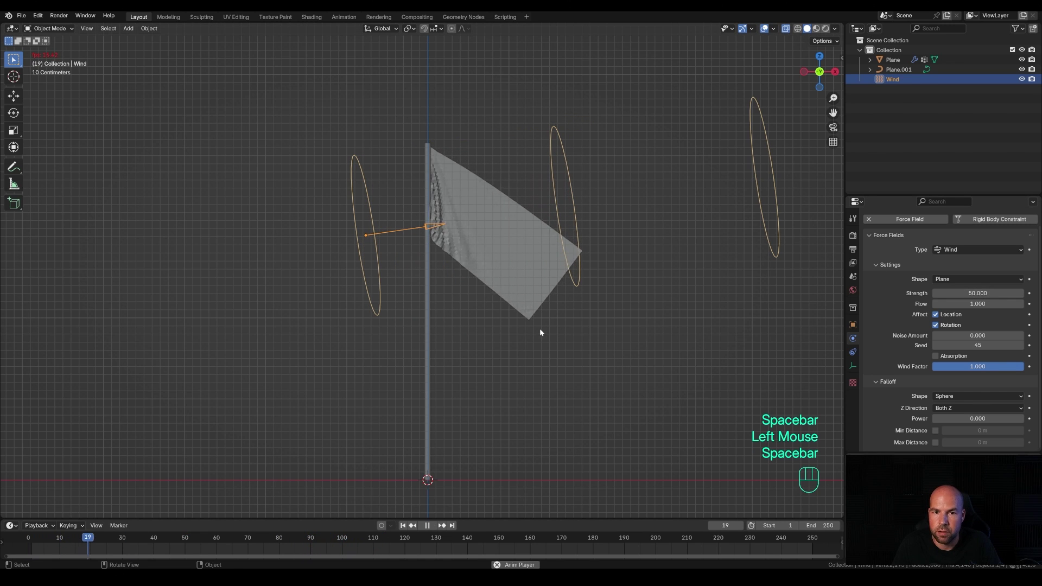
- Raise the Wind strength and replay the simulation so the flag lifts
key("space")
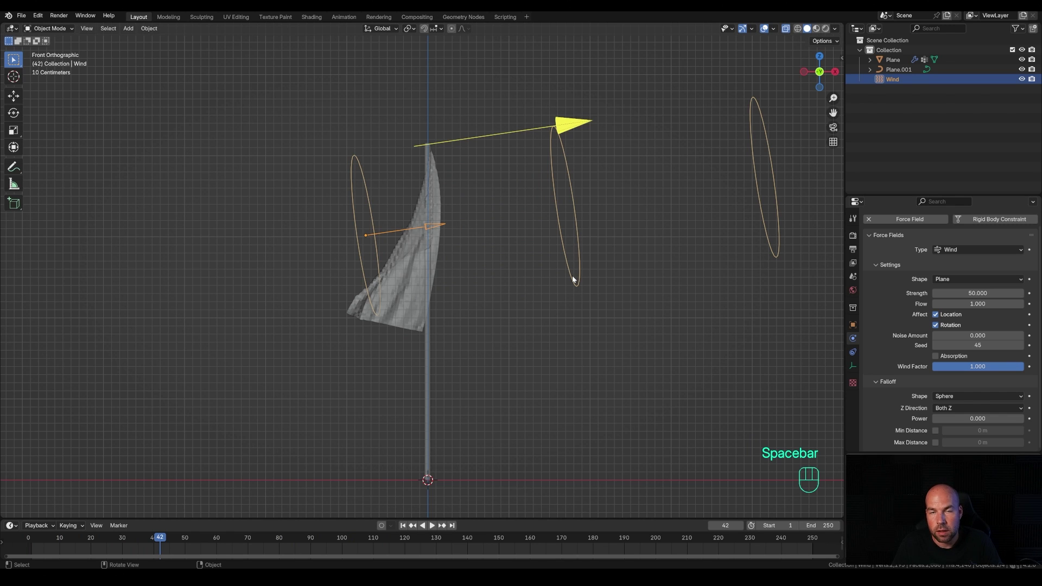
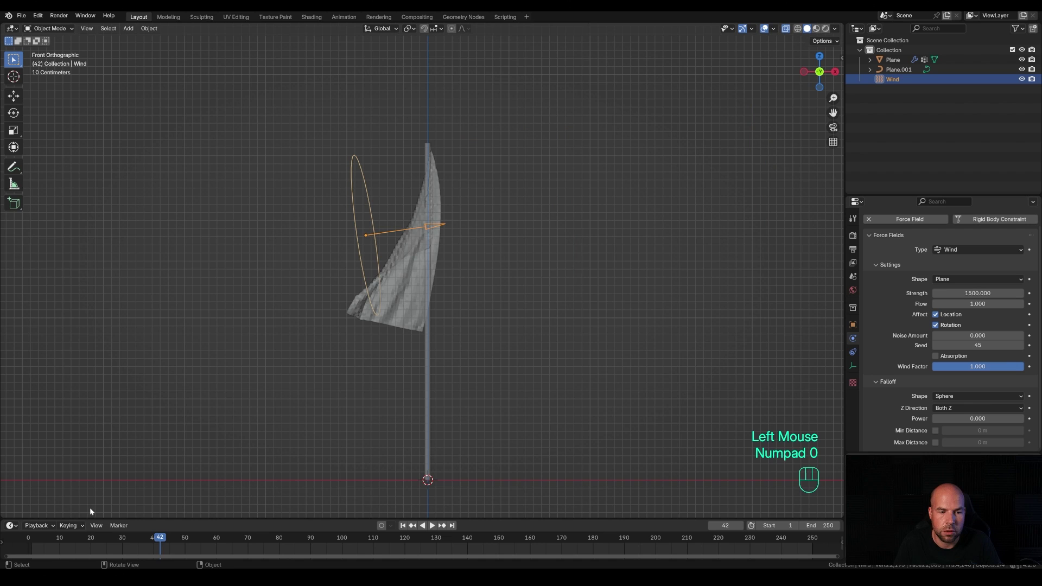
left_click_drag(91, 538, 824, 534)
key("space")
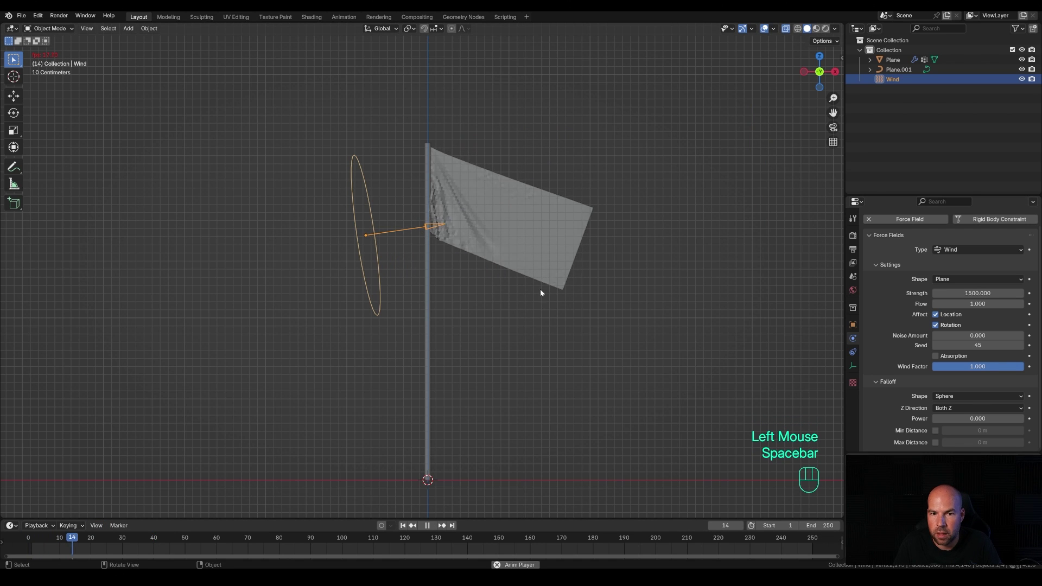
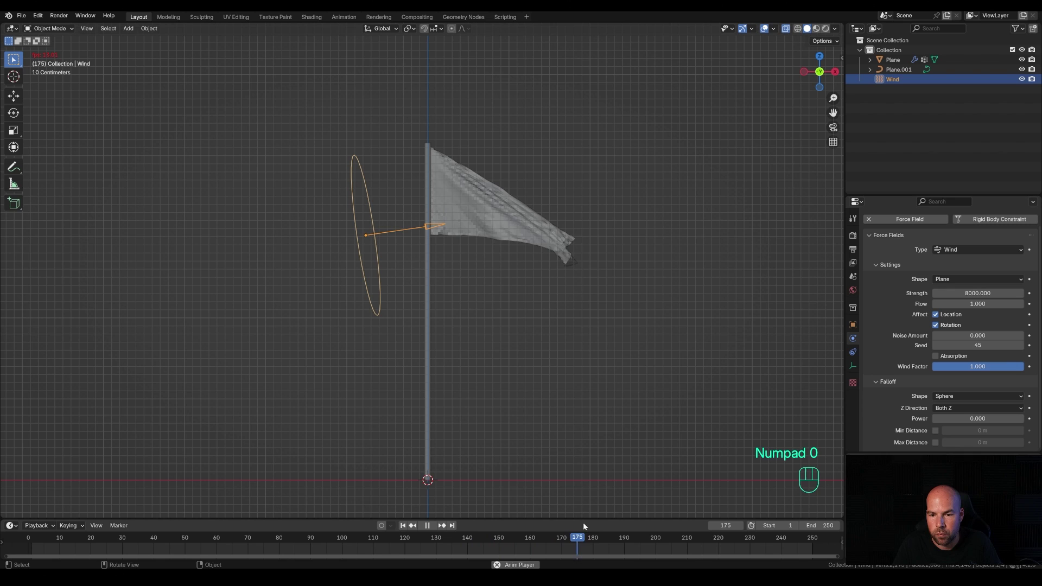
- Set the Wind strength to 8000 and replay so the flag streams out sideways
key("space")
left_click(606, 536)
key("space")
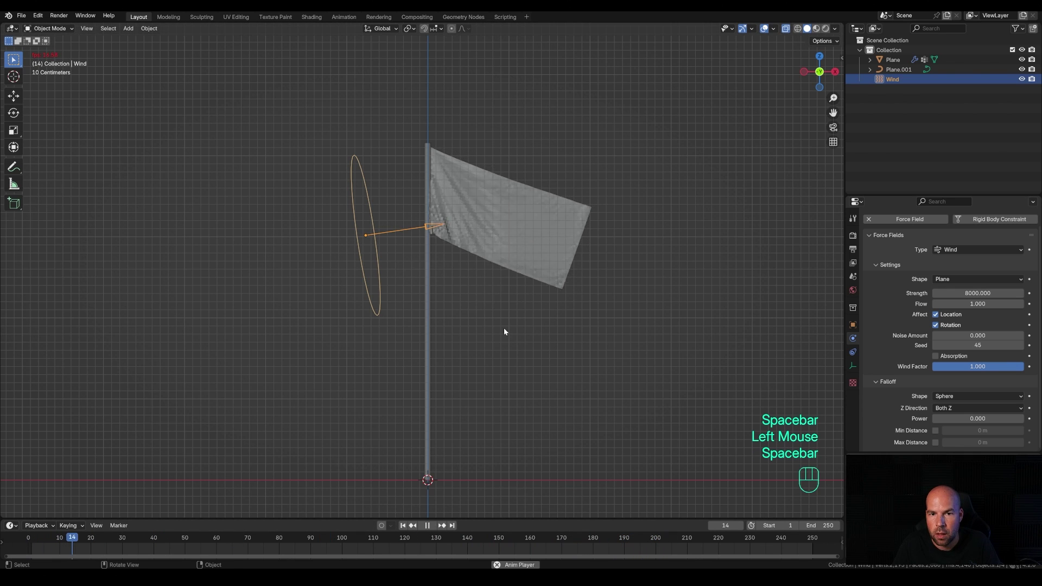
key("space")
- Select the flag and inspect its dense mesh in Edit Mode
left_click(449, 223)
key("Tab")
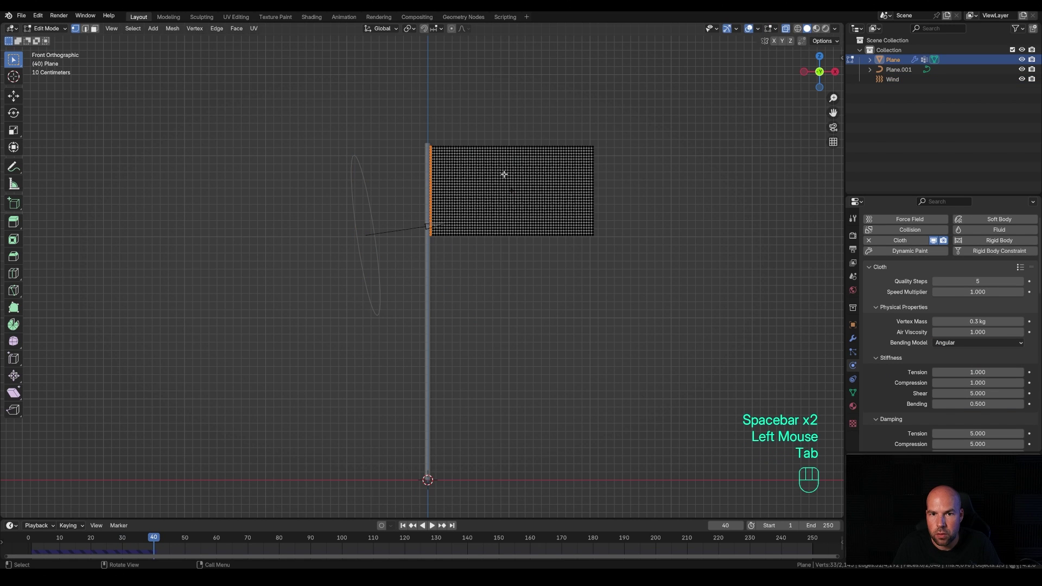
middle_click(617, 226)
scroll("up", 3)
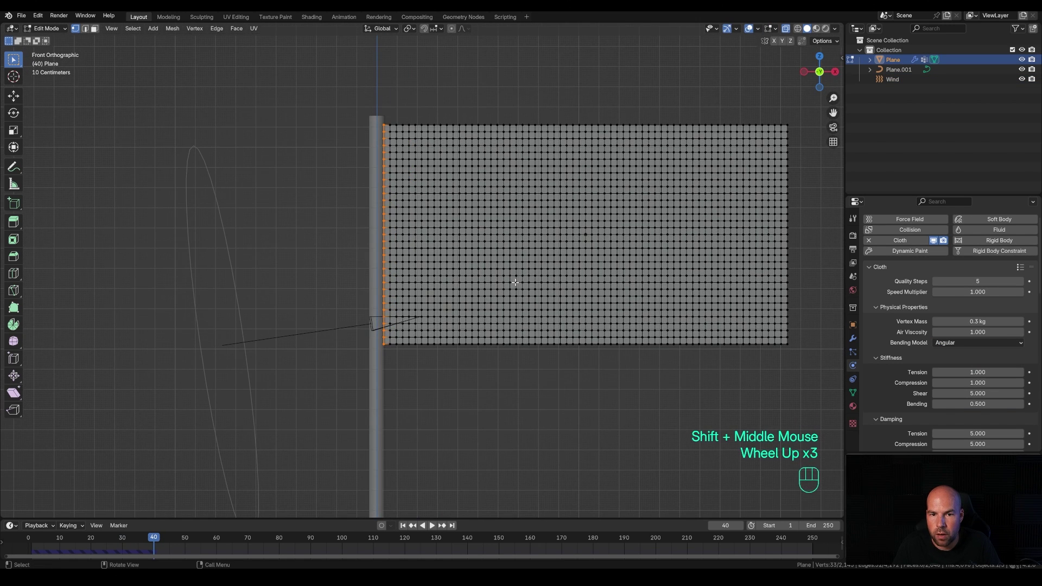
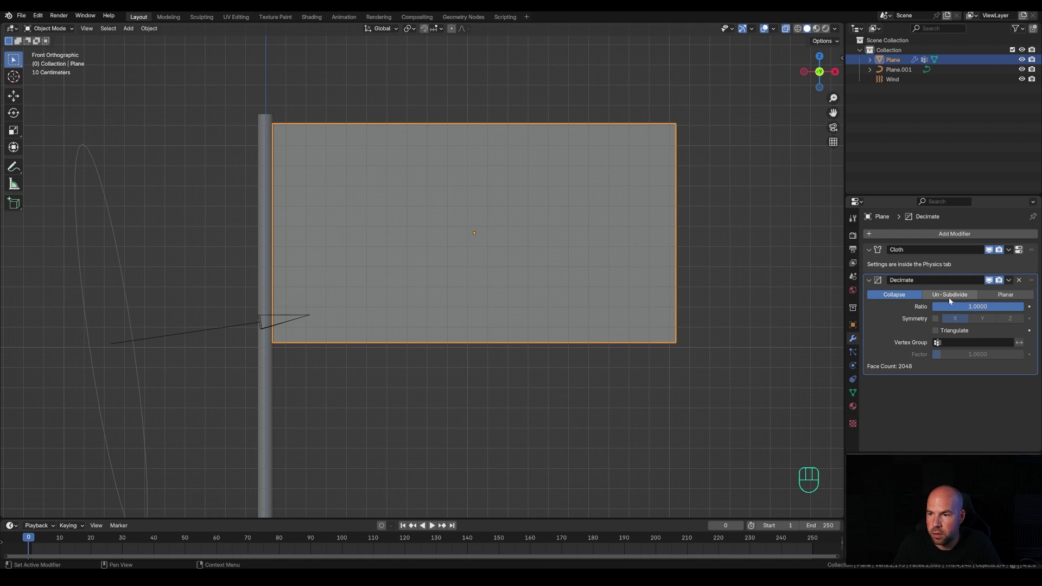
- Decimate the flag with Un-Subdivide at 2 iterations, dropping it to 512 faces
left_click(954, 298)
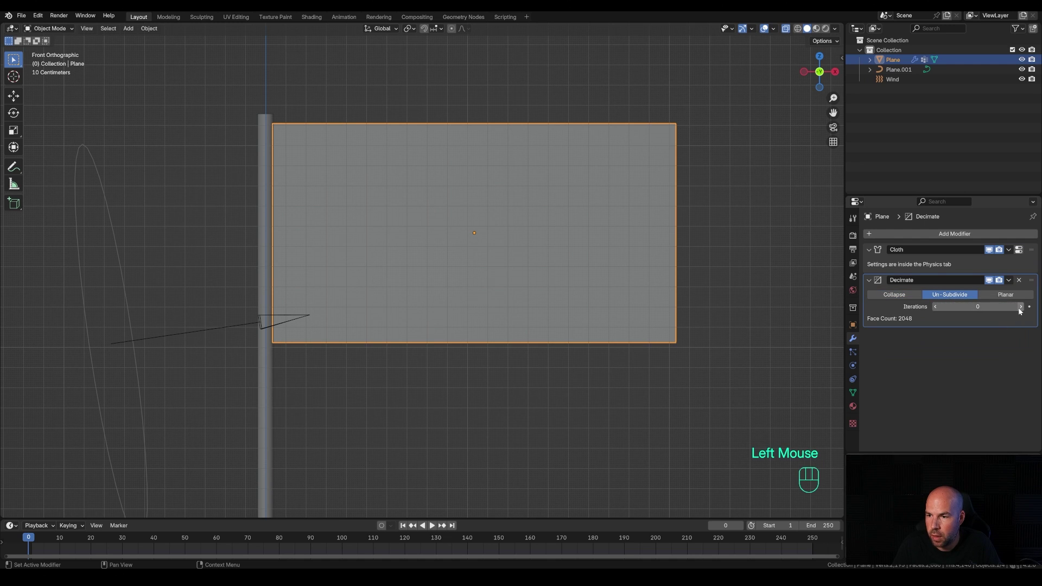
left_click(1024, 310)
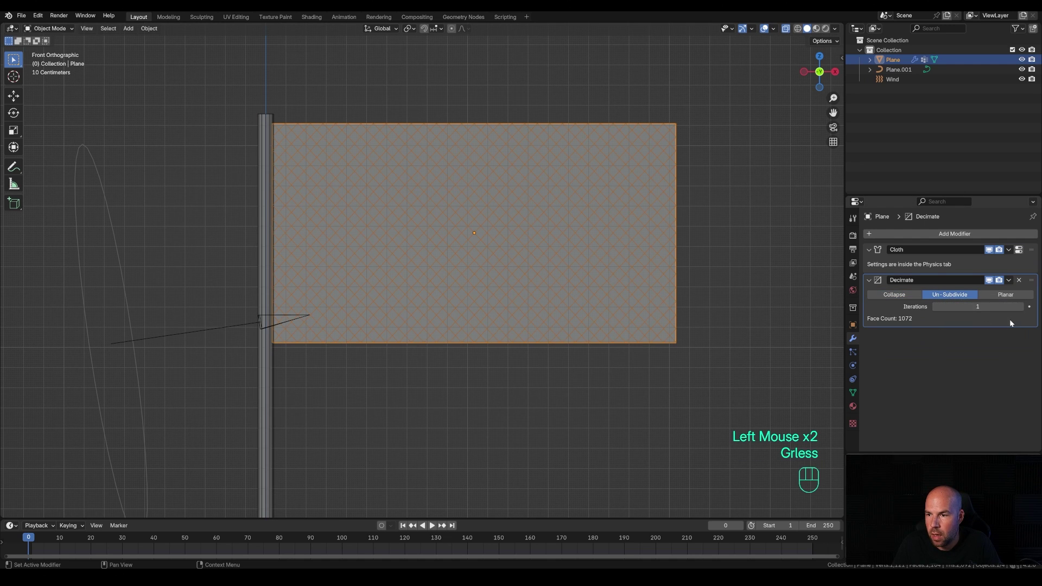
left_click(1025, 309)
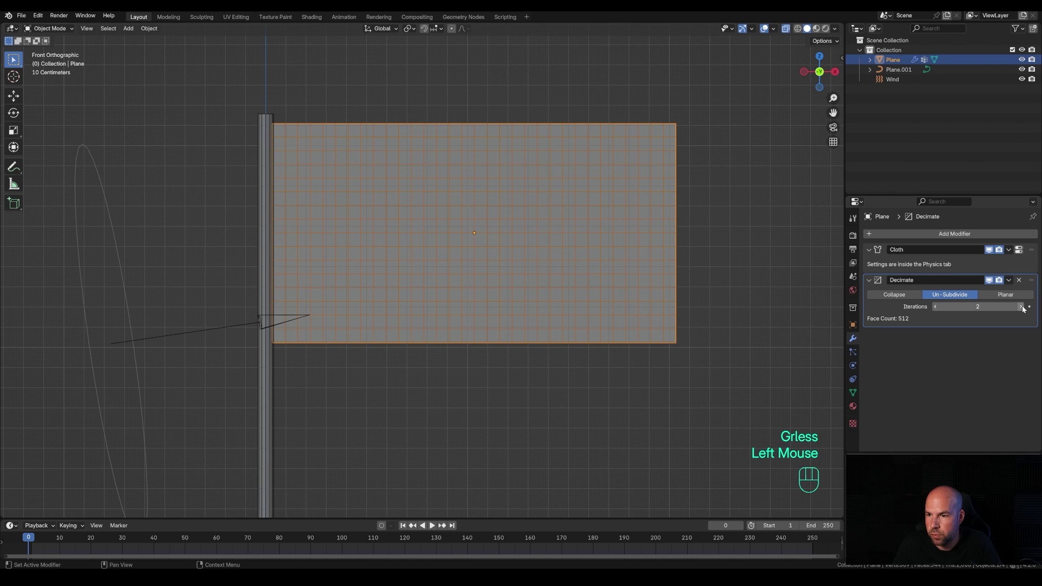
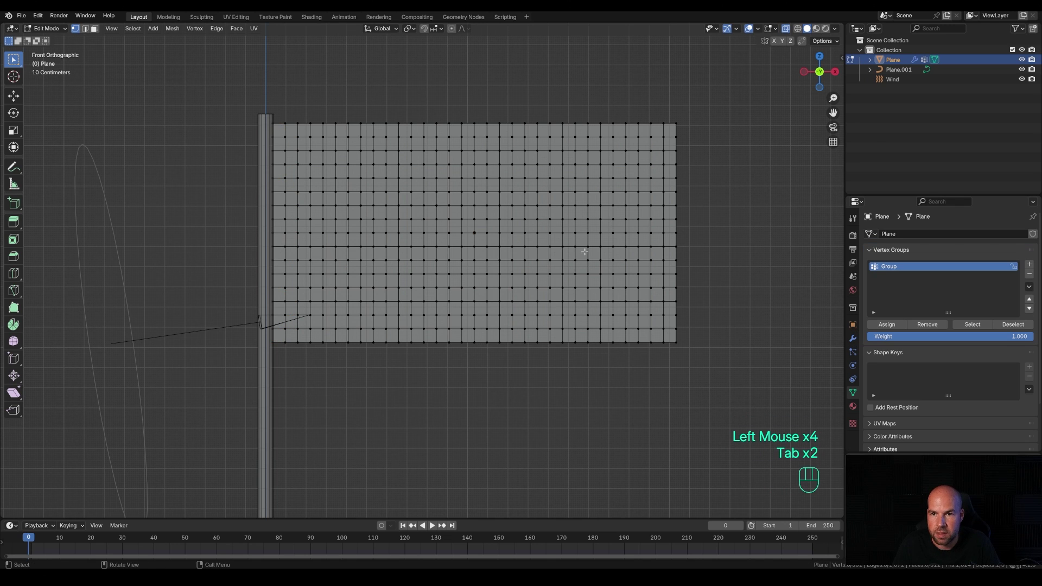
- Return to Object Mode and play the simulation with the lighter flag mesh
key("Tab")
scroll("down", 3)
key("space")
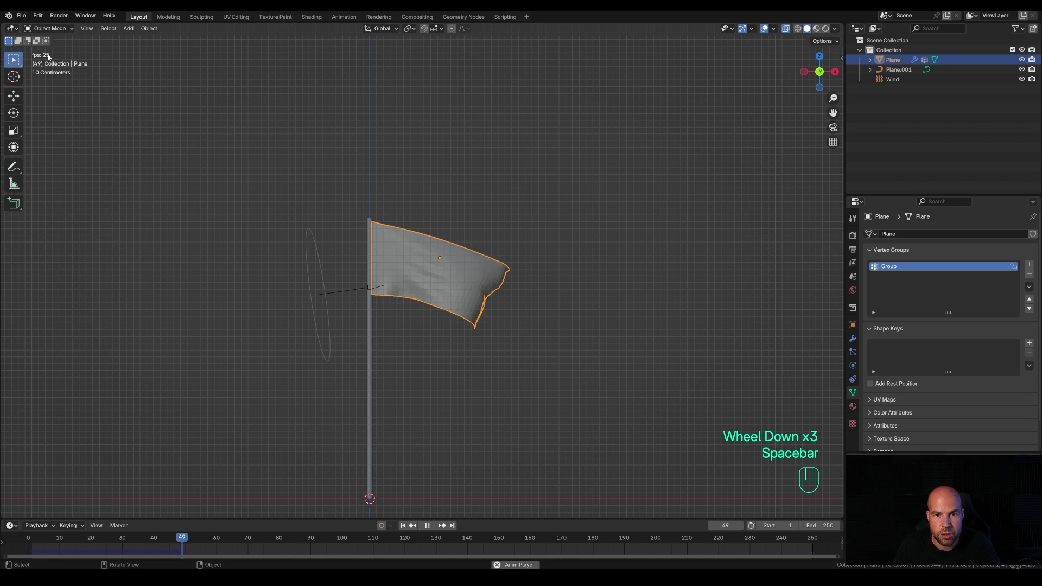
scroll("up", 3)
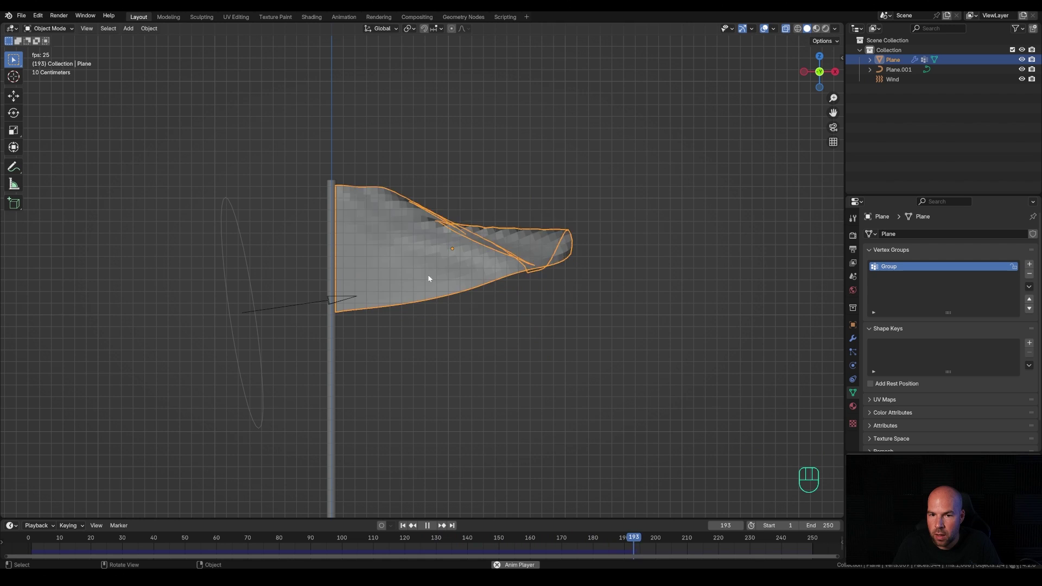
- Check the flag's modifier stack and its Cloth physics settings
left_click(860, 344)
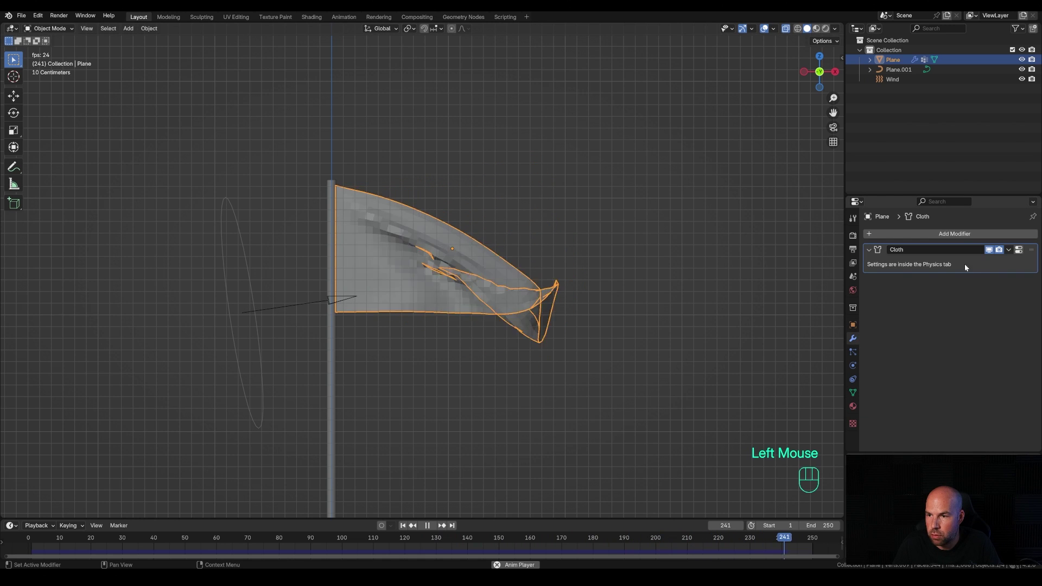
left_click(857, 372)
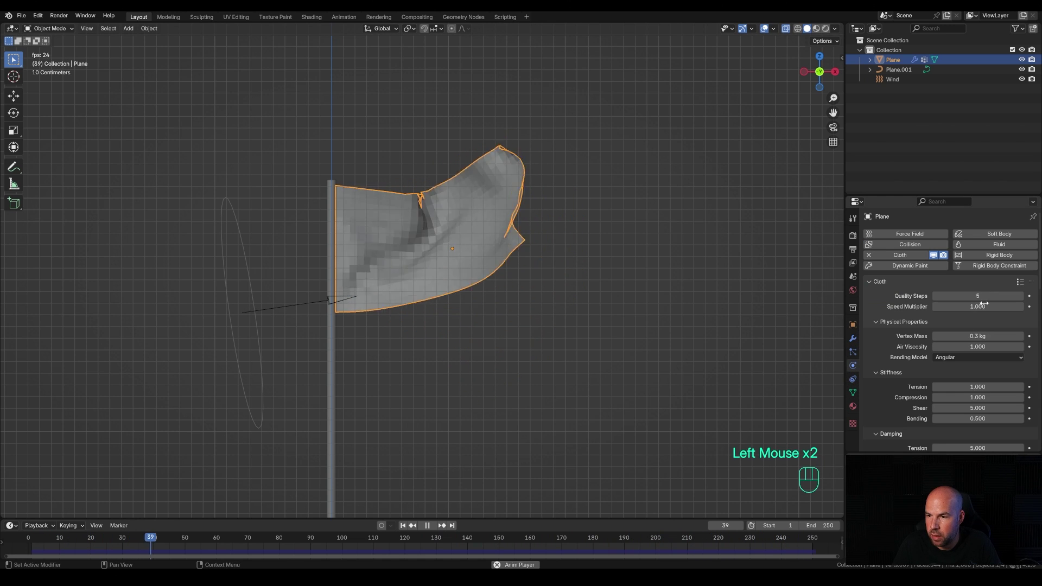
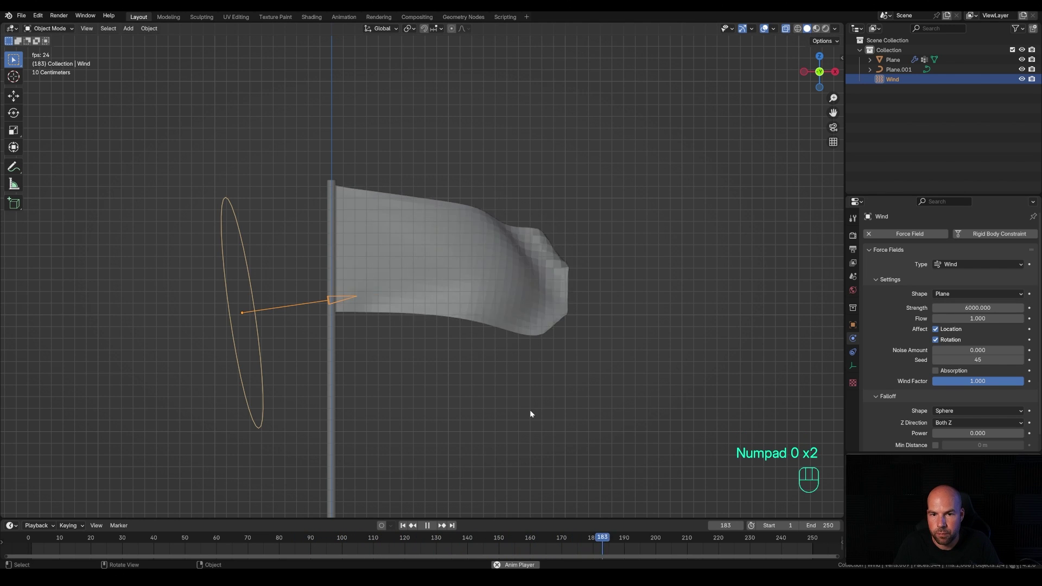
- Tilt the Wind field further with strength 6000 and look around the flag
key("r")
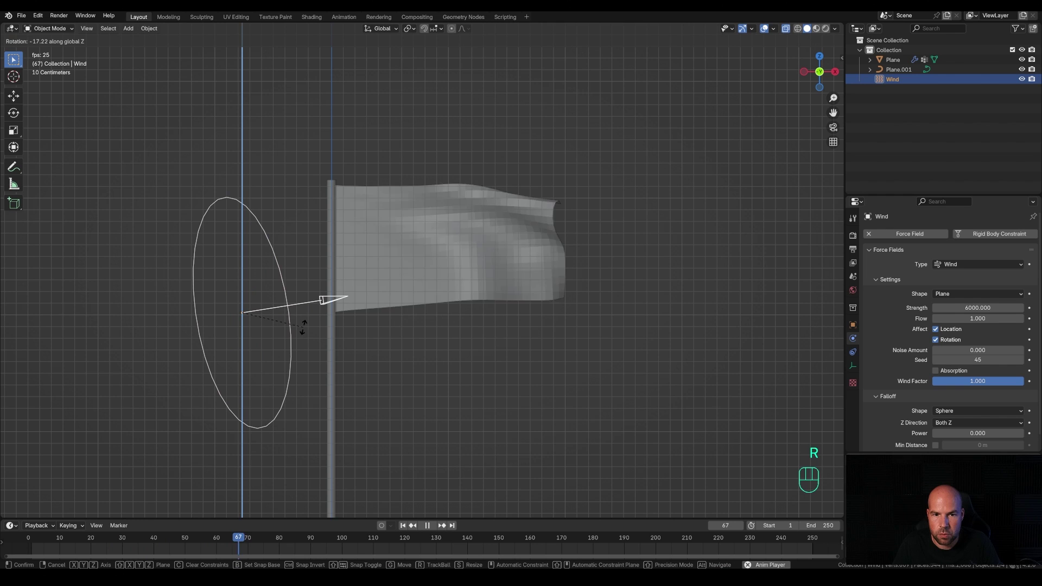
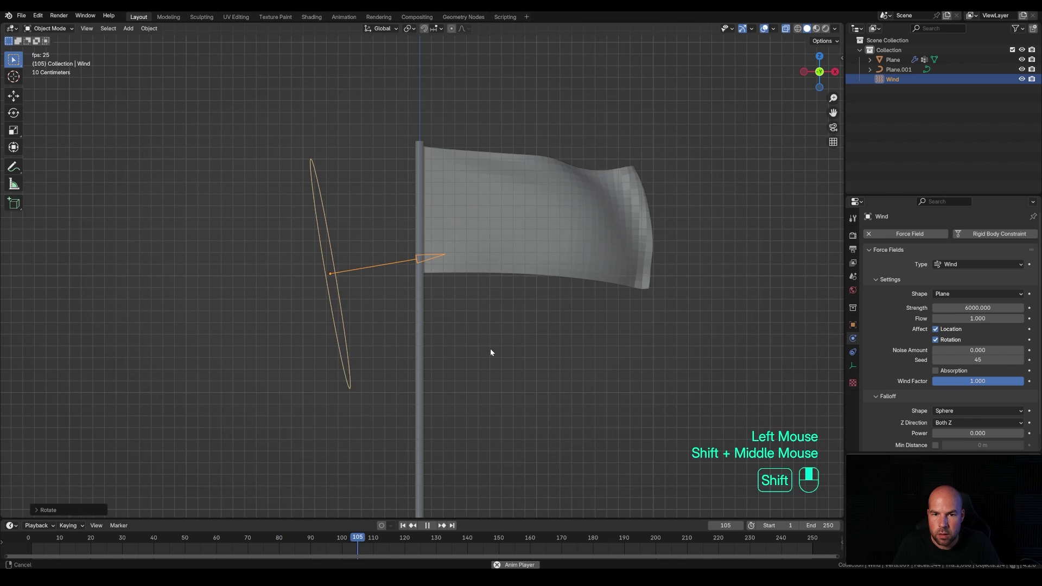
scroll("down", 3)
left_click_drag(472, 290, 440, 307)
scroll("up", 3)
- Return to front view and select the flag to show its cloth cache settings
key("space")
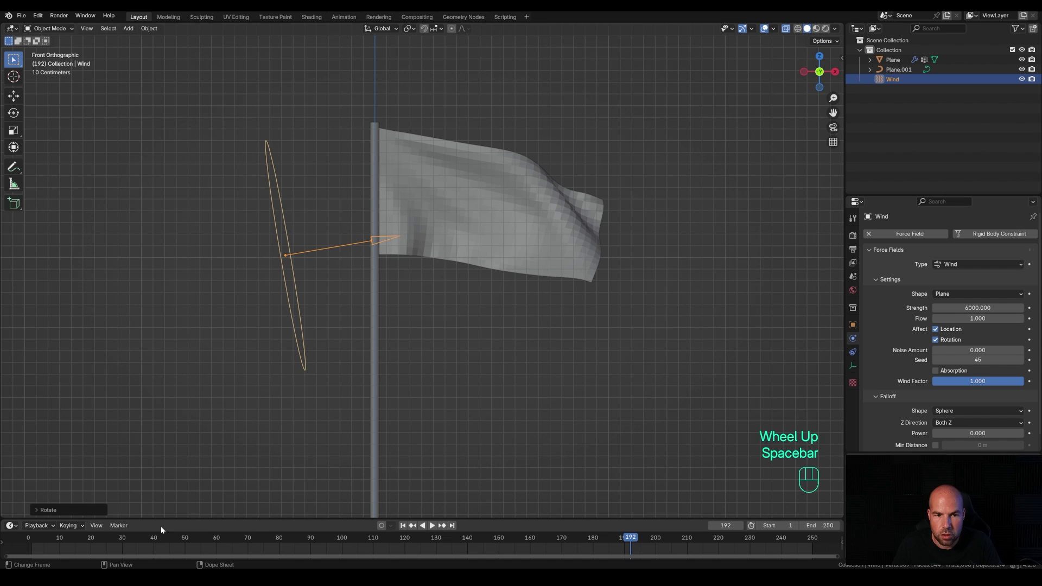
left_click(478, 213)
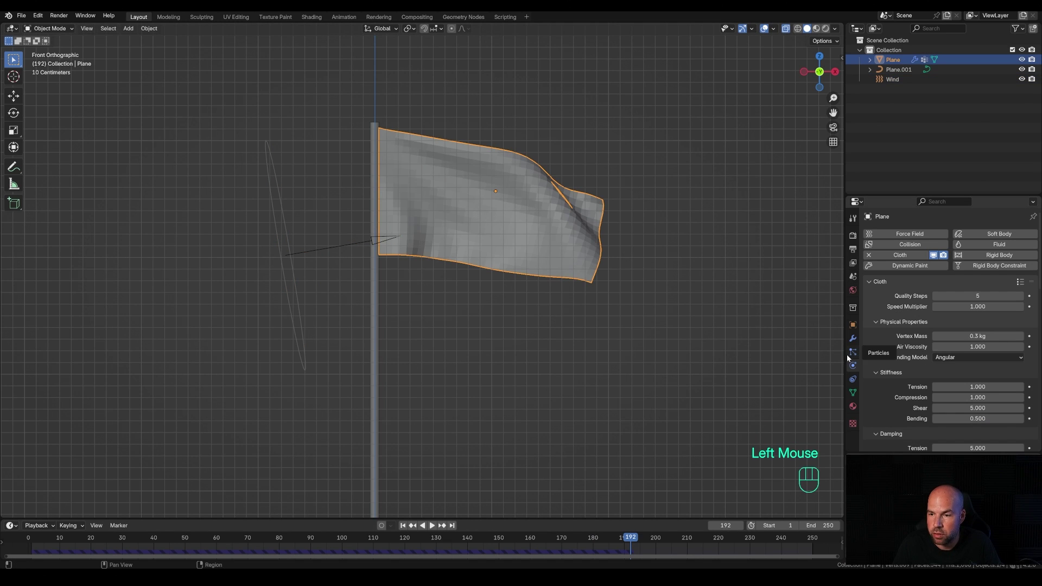